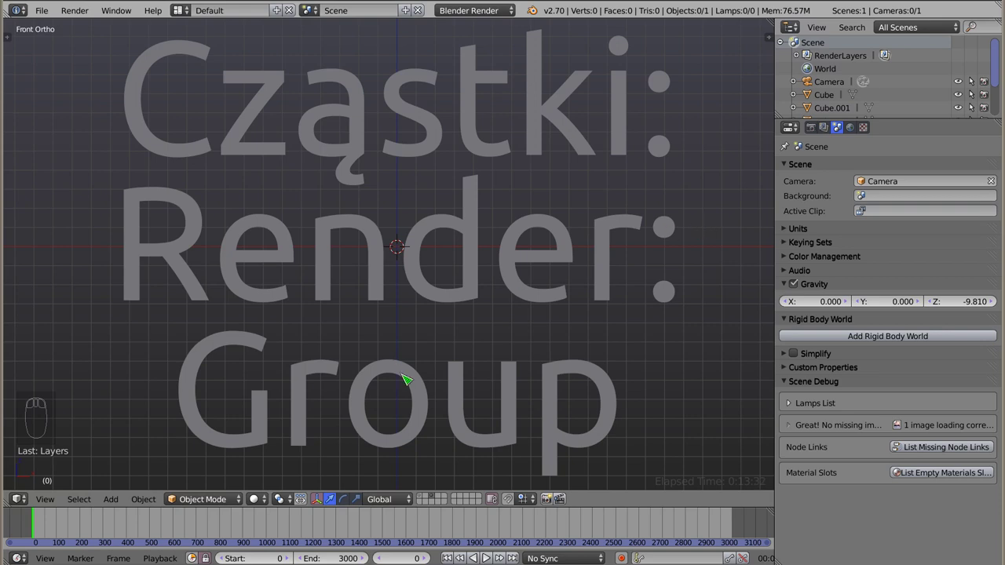
- Add a mesh plane at the 3D cursor in front orthographic view beside letters A–D
key(1)
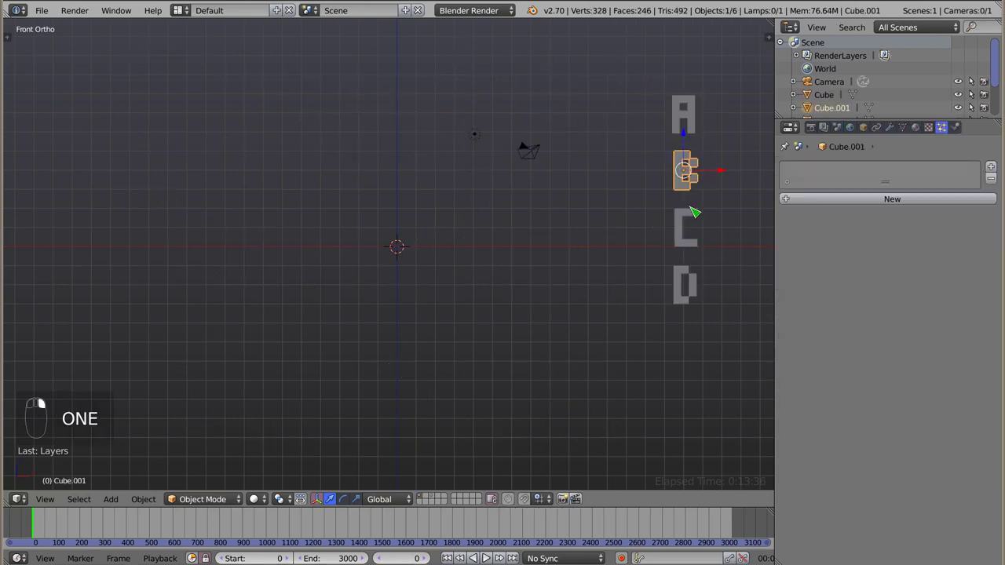
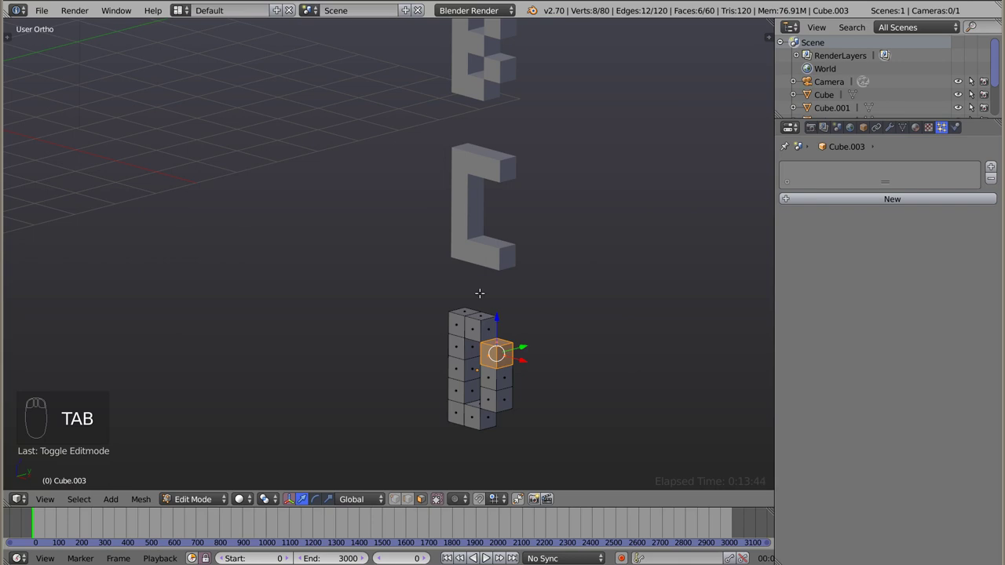
key(Tab)
drag(485, 299, 590, 314)
key(KP_1)
drag(312, 250, 354, 221)
drag(353, 221, 306, 205)
key(shift+a)
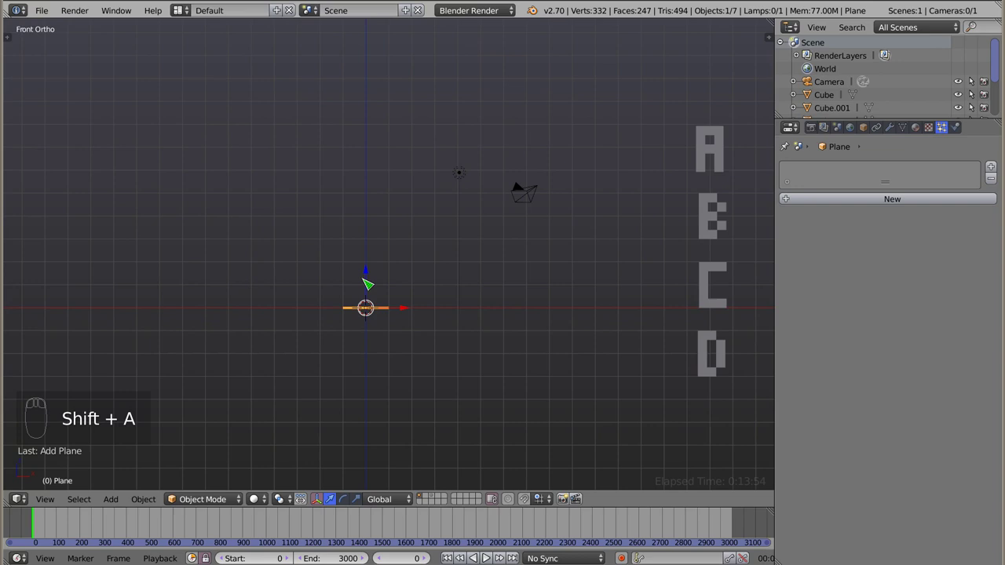
- Raise the plane above the origin and give it a particle system emitting 100 falling particles
drag(369, 280, 359, 207)
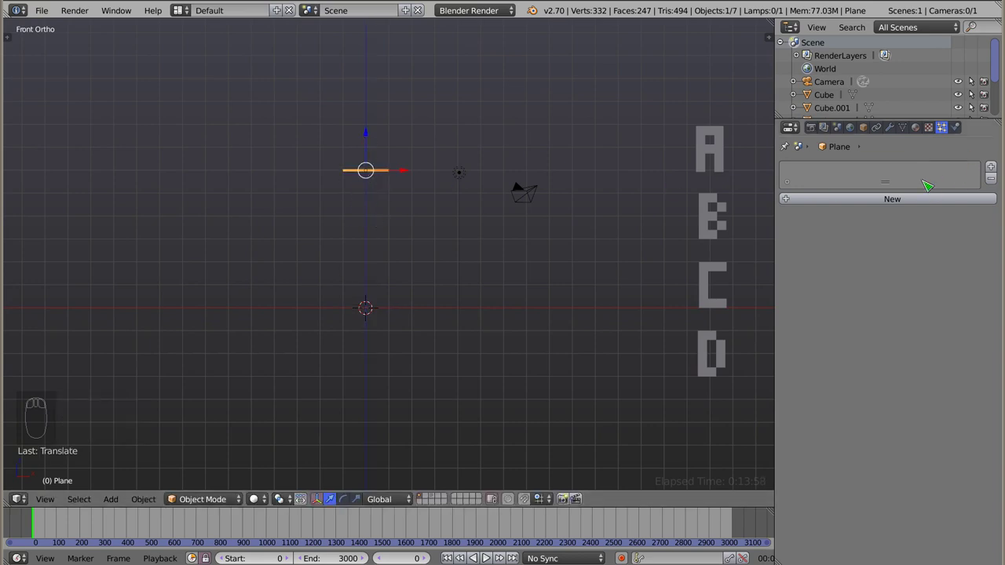
drag(923, 203, 373, 205)
key(alt+a)
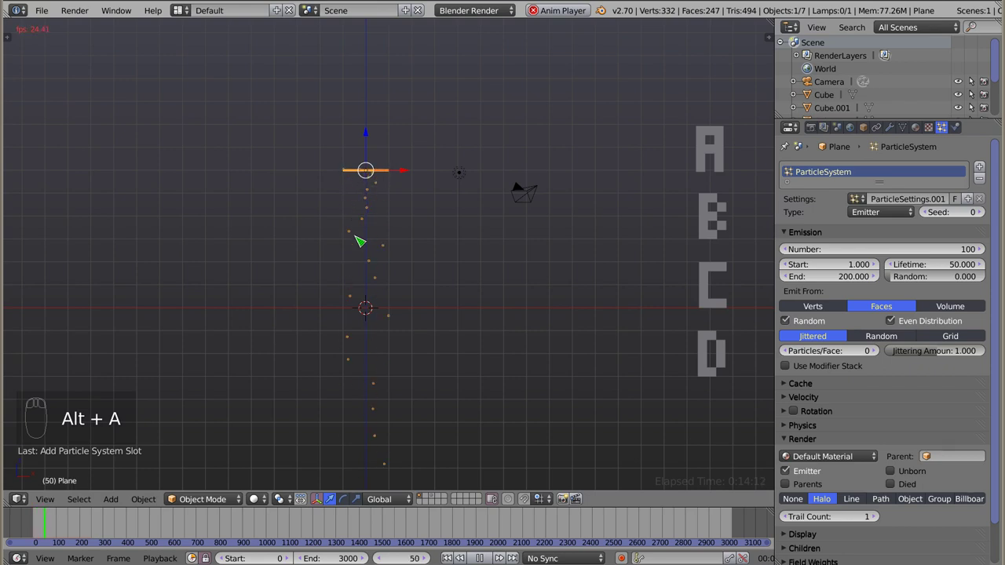
key(Escape)
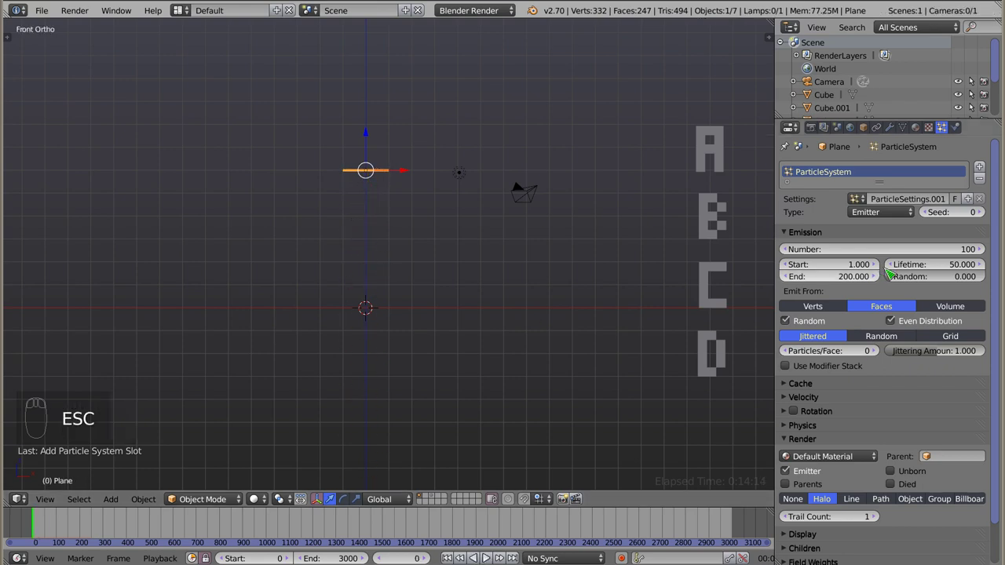
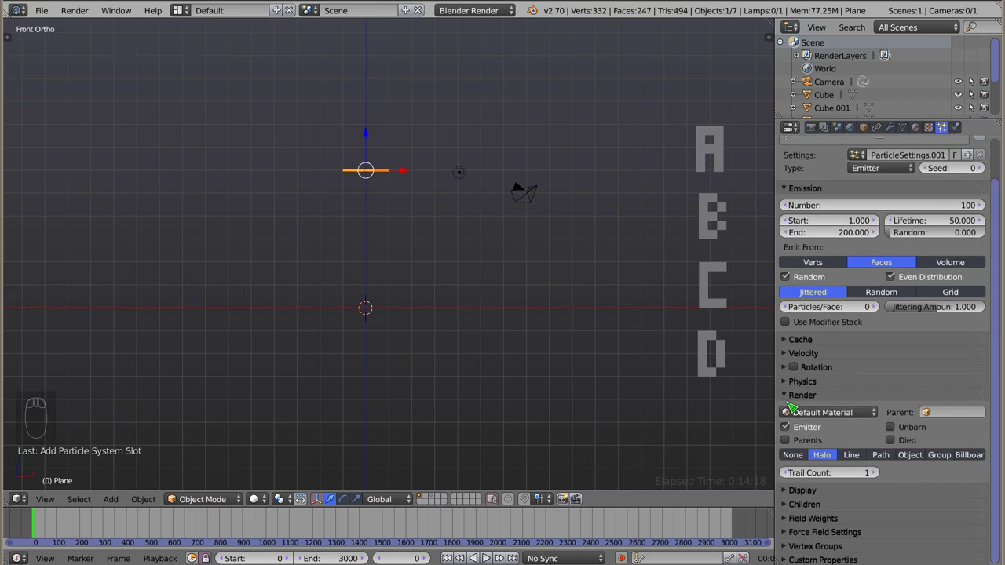
- Render the plane's particles as objects at size 1 and name the letter cubes A, B, C
drag(921, 464, 386, 179)
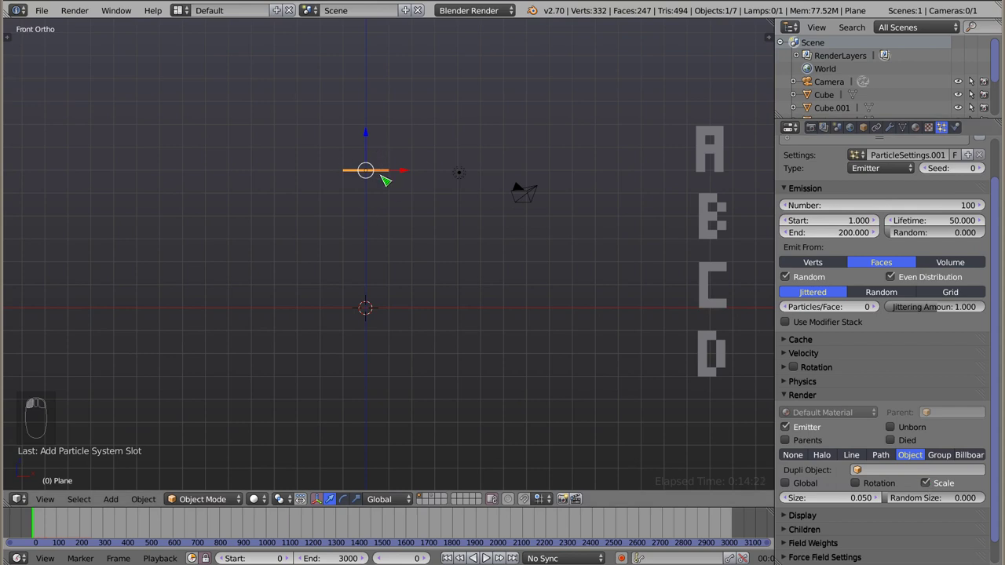
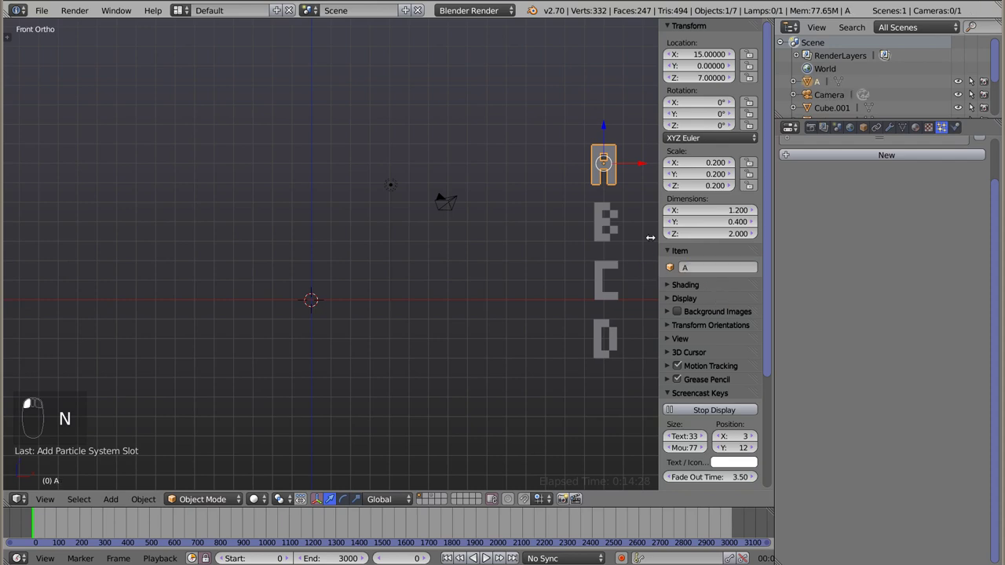
right_click(726, 269)
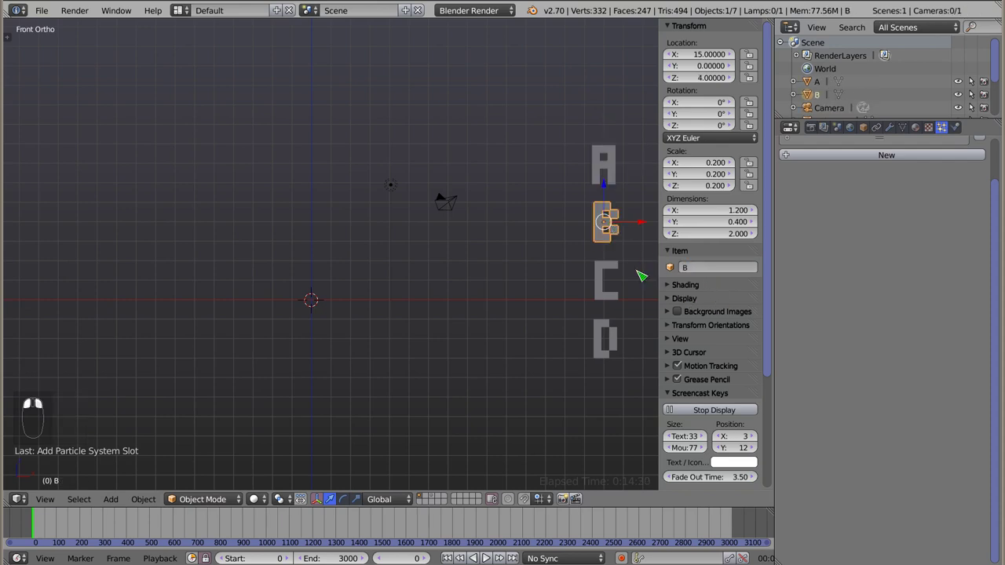
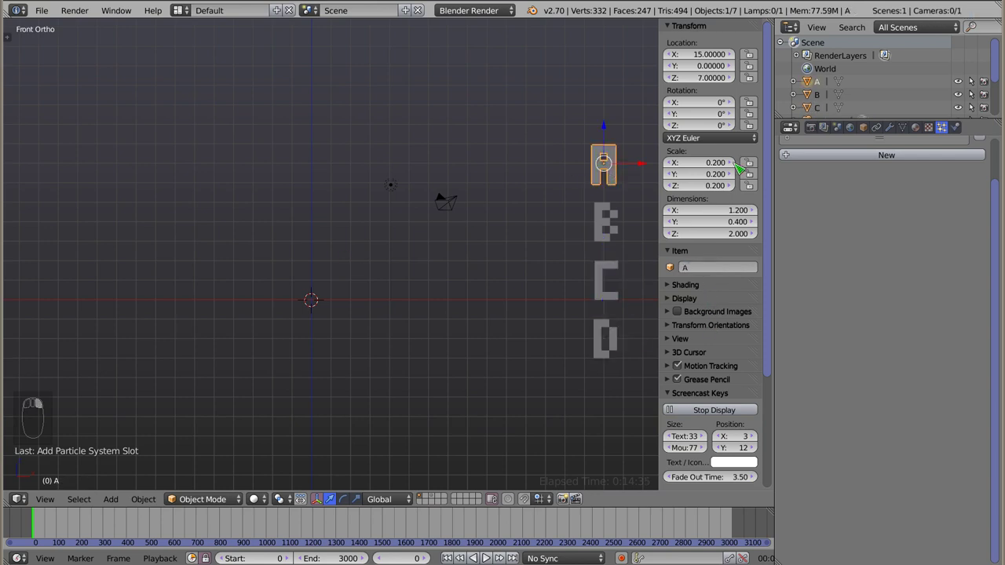
key(z)
right_click(314, 185)
- Use letter A as the particles' dupli object and preview the falling copies
key(z)
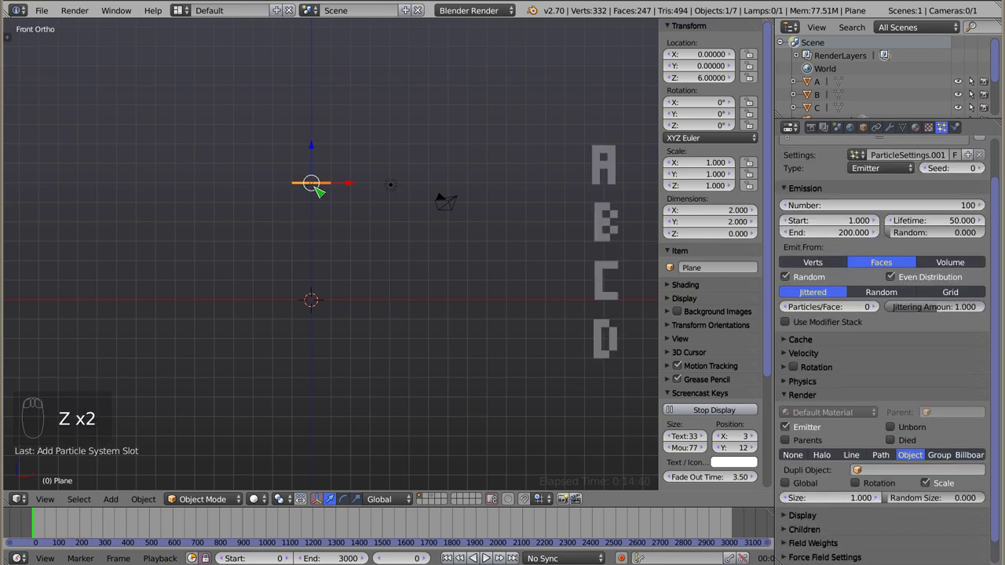
click(864, 474)
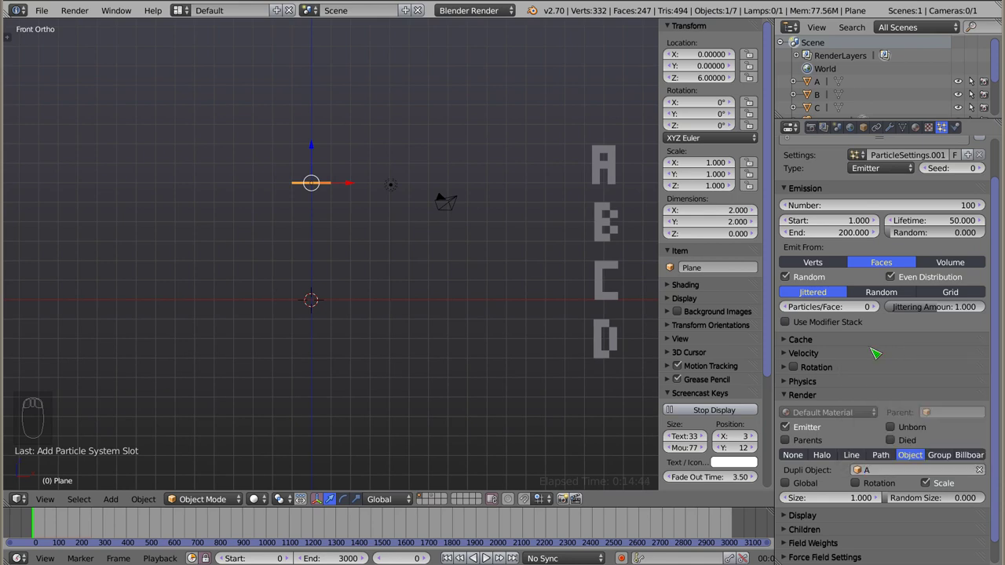
key(alt+a)
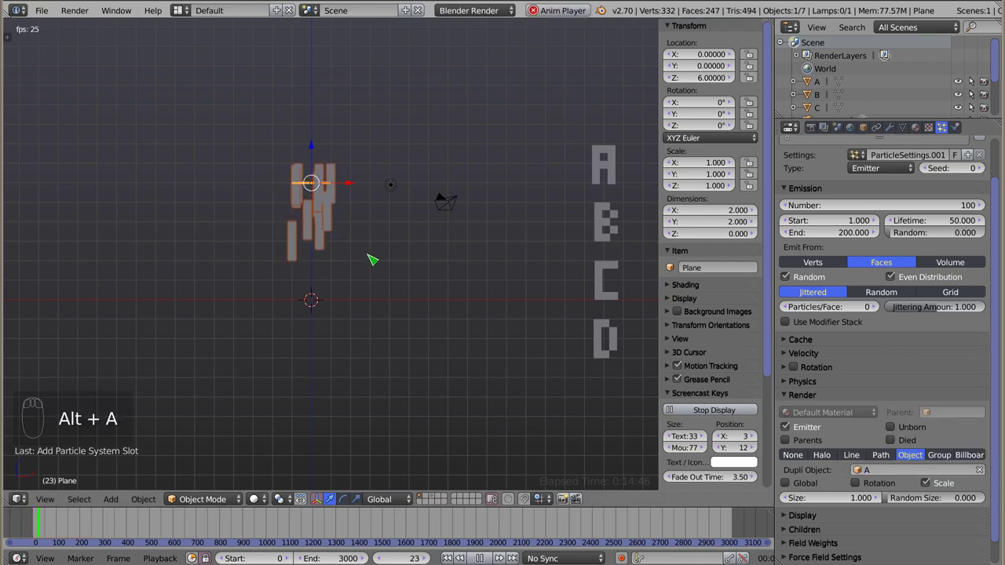
key(Escape)
- Rotate the plane 90 degrees about Z and enable particle rotation with Object Z orientation
key(r)
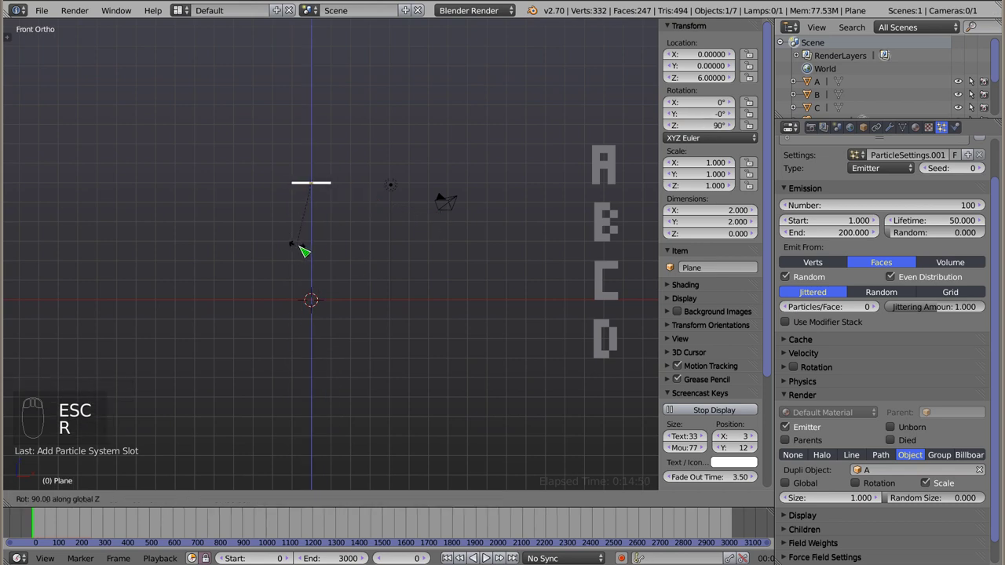
key(alt+a)
drag(308, 221, 800, 350)
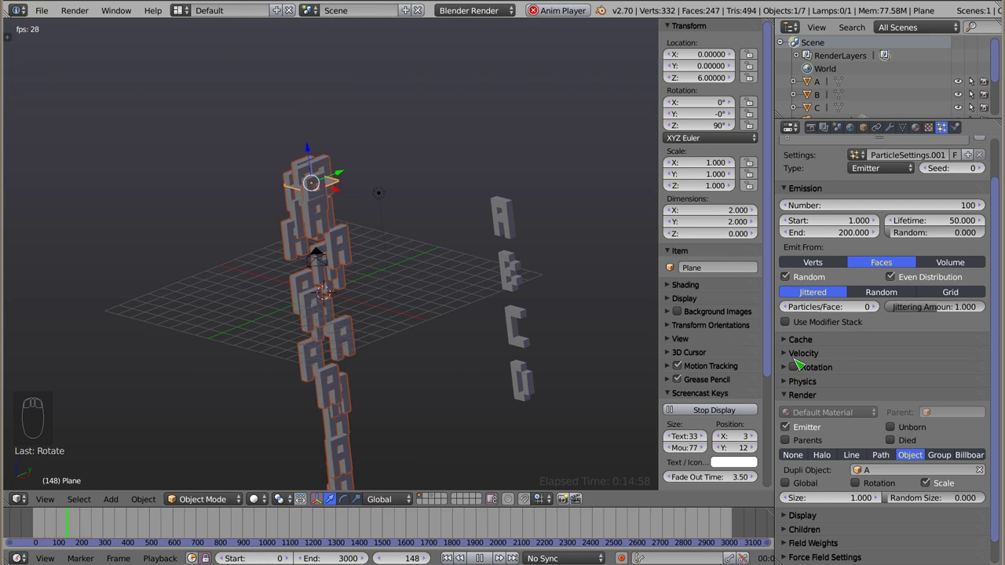
drag(785, 369, 837, 411)
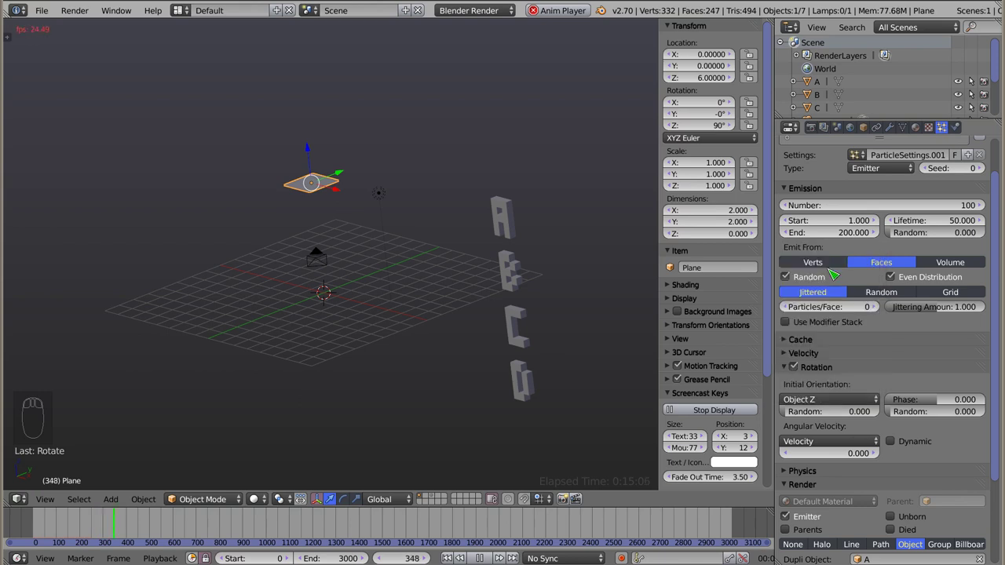
- Try other initial orientation axes for the particles, previewing each in the animation
key(Escape)
key(alt+a)
drag(325, 262, 816, 410)
key(Escape)
click(815, 403)
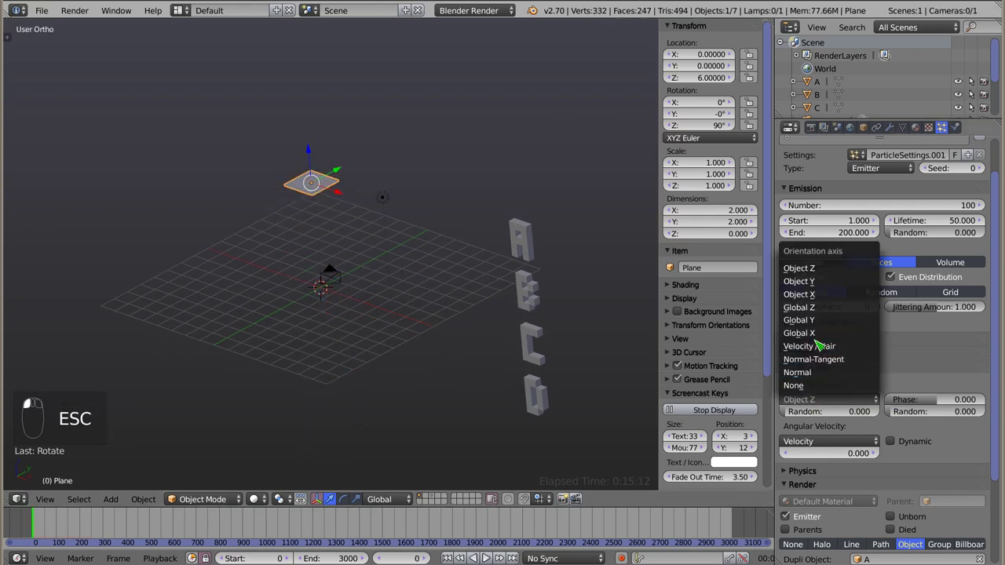
key(alt+a)
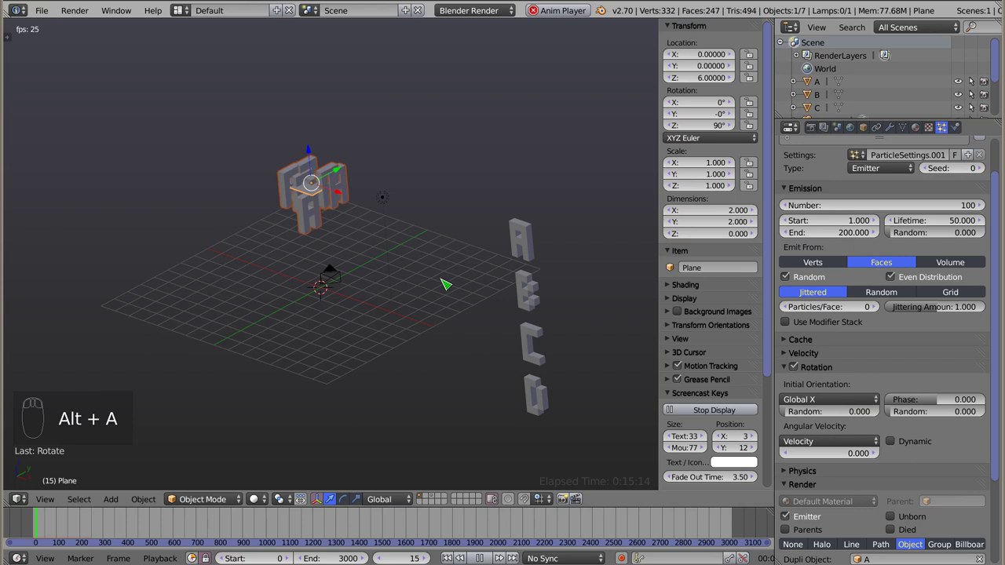
key(alt+a)
click(821, 400)
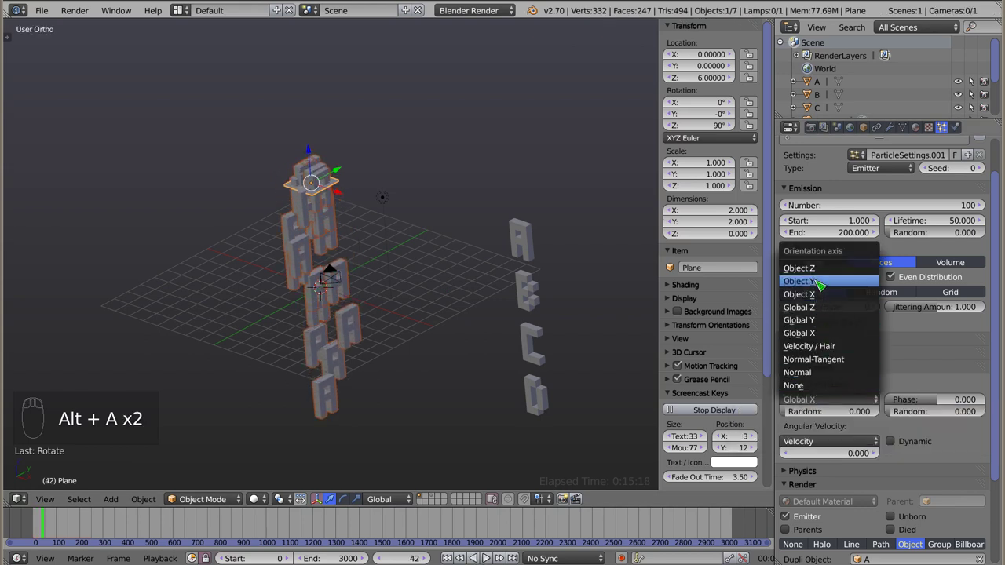
key(alt+a)
key(Escape)
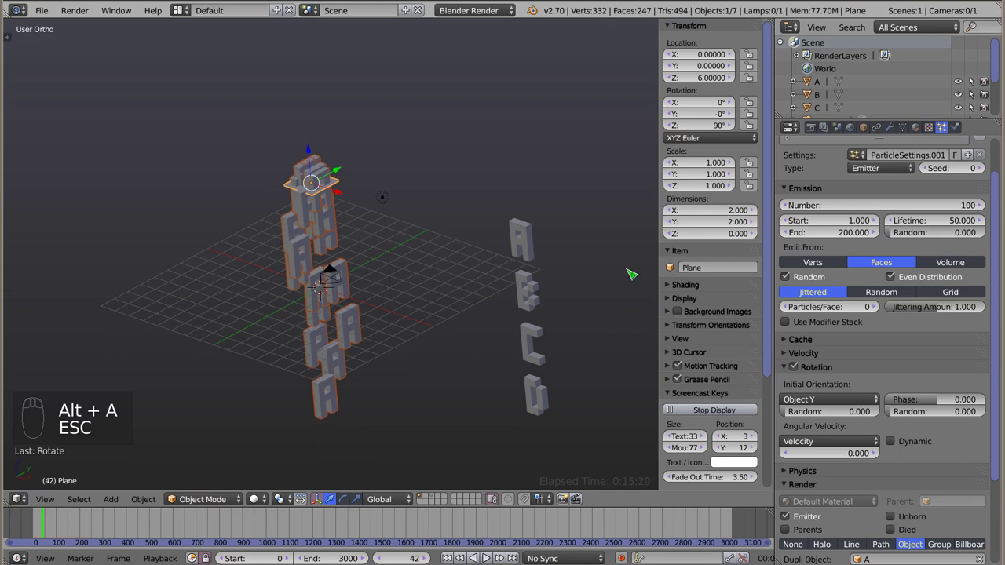
- Set the initial orientation to Global Y and preview the upright letters from the front view
click(816, 396)
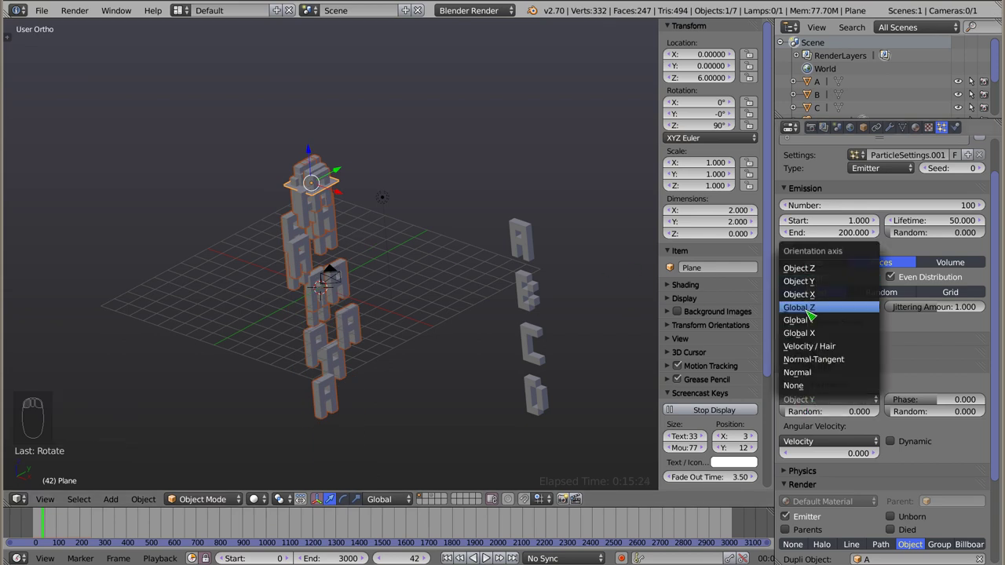
key(alt+a)
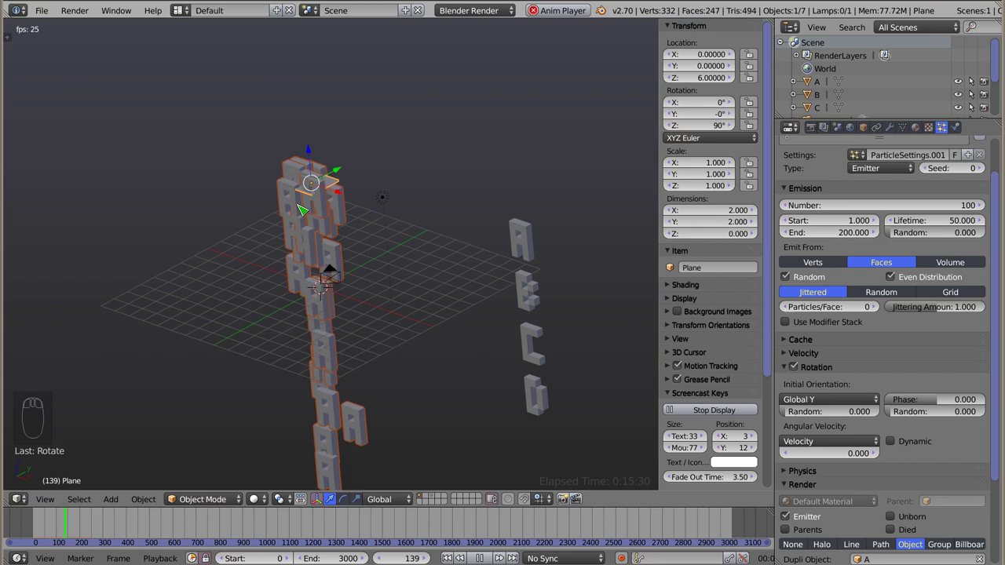
key(Escape)
key(KP_1)
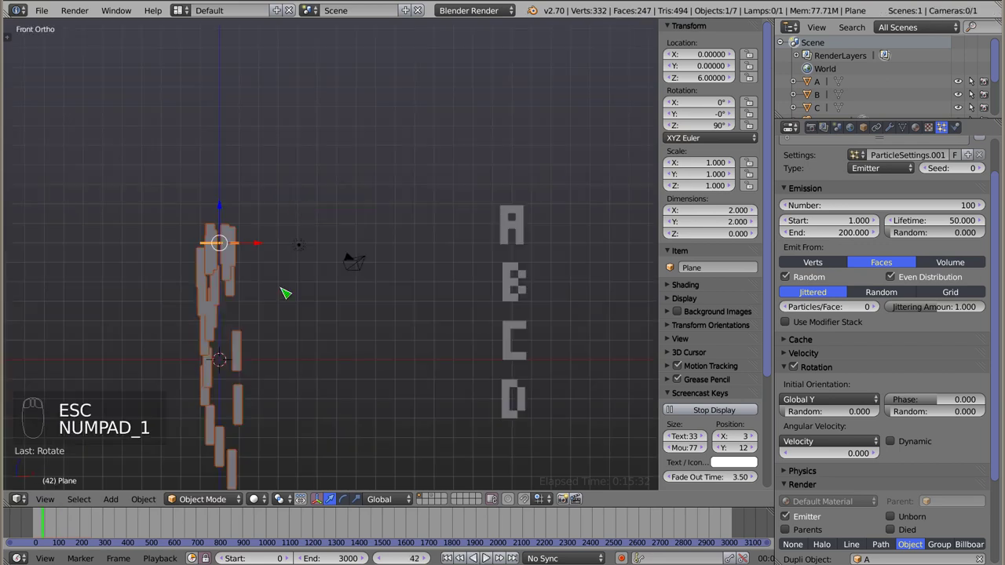
click(33, 529)
key(alt+a)
drag(299, 292, 298, 141)
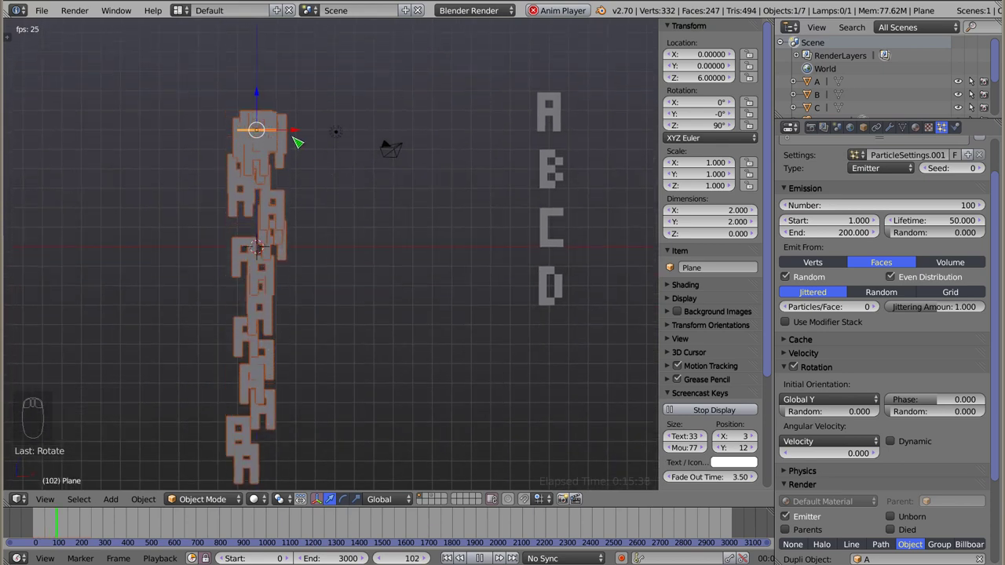
key(Escape)
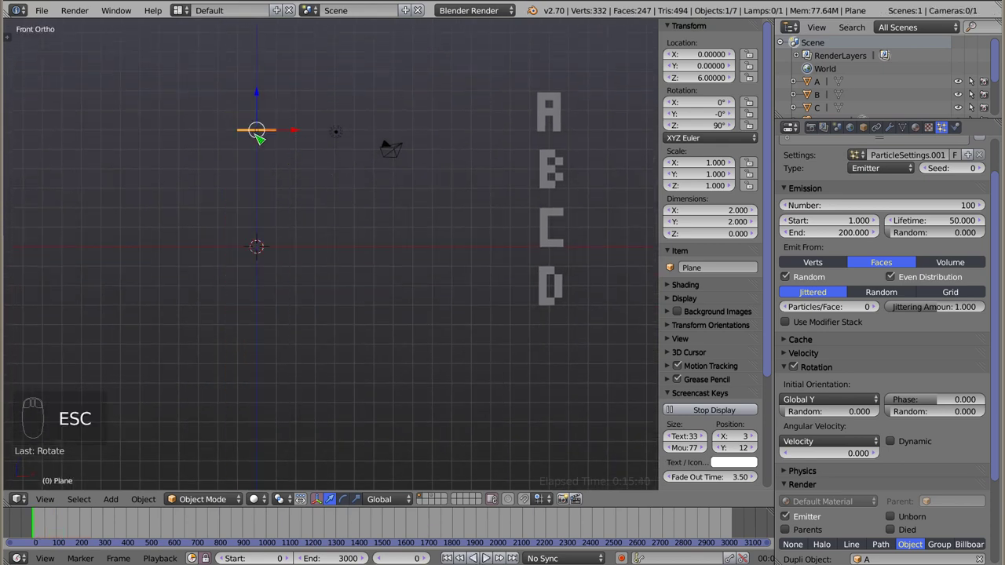
- Switch the particles' dupli object to letter B and preview the falling copies
drag(906, 372, 836, 380)
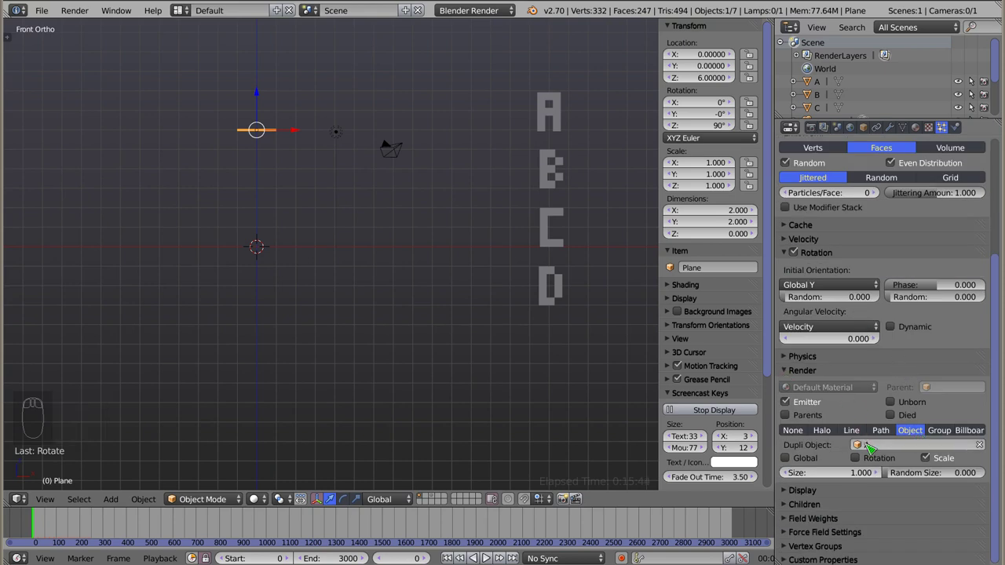
click(866, 450)
key(alt+a)
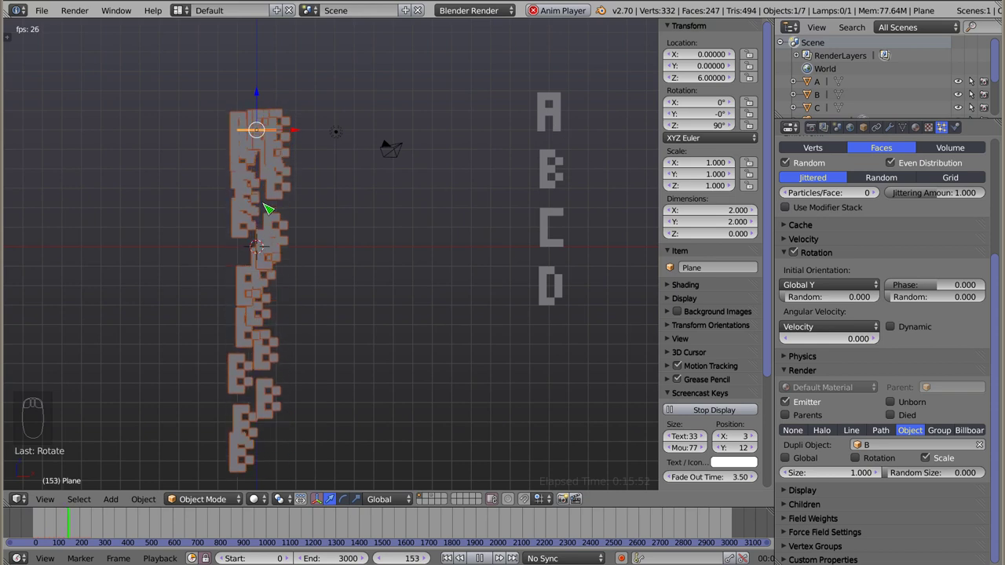
key(Escape)
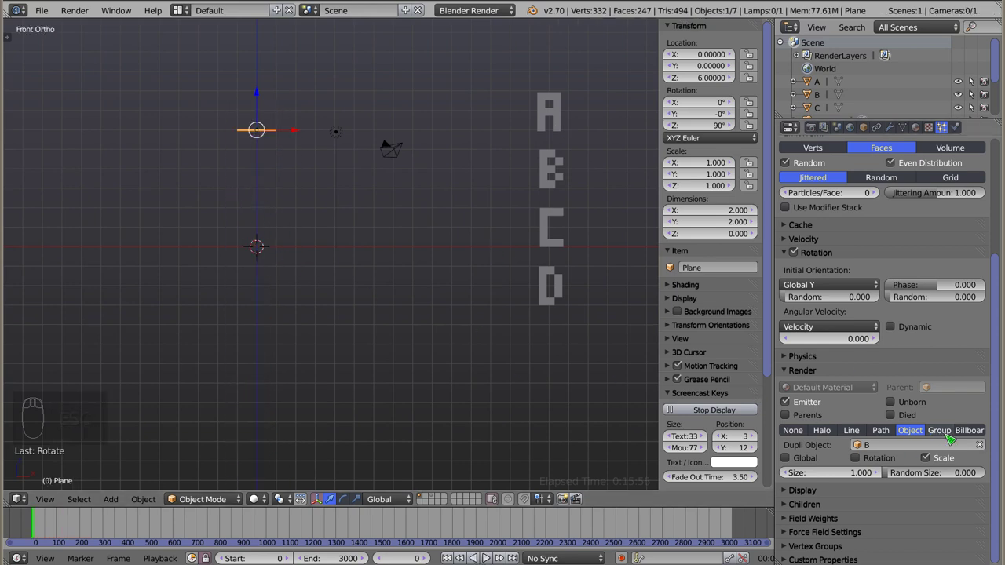
- Set particle render type to Group and group the four box-selected letters with Ctrl+G
click(948, 436)
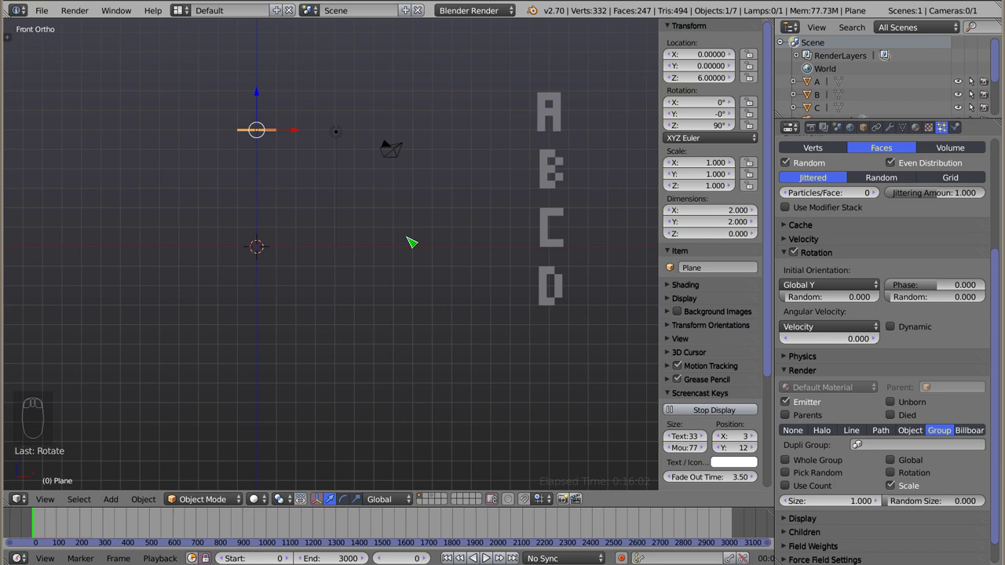
drag(560, 121, 471, 278)
key(ctrl+g)
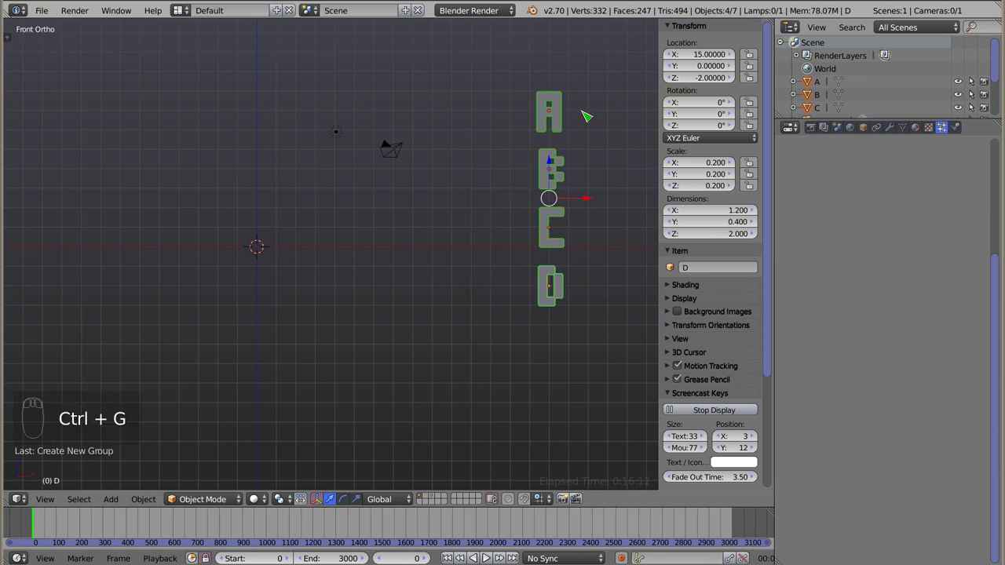
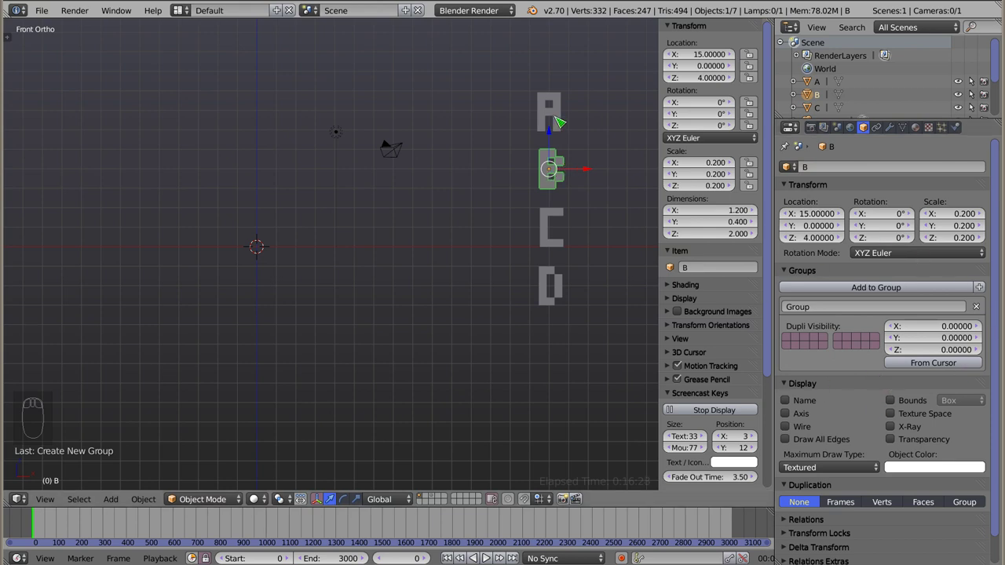
drag(559, 115, 549, 115)
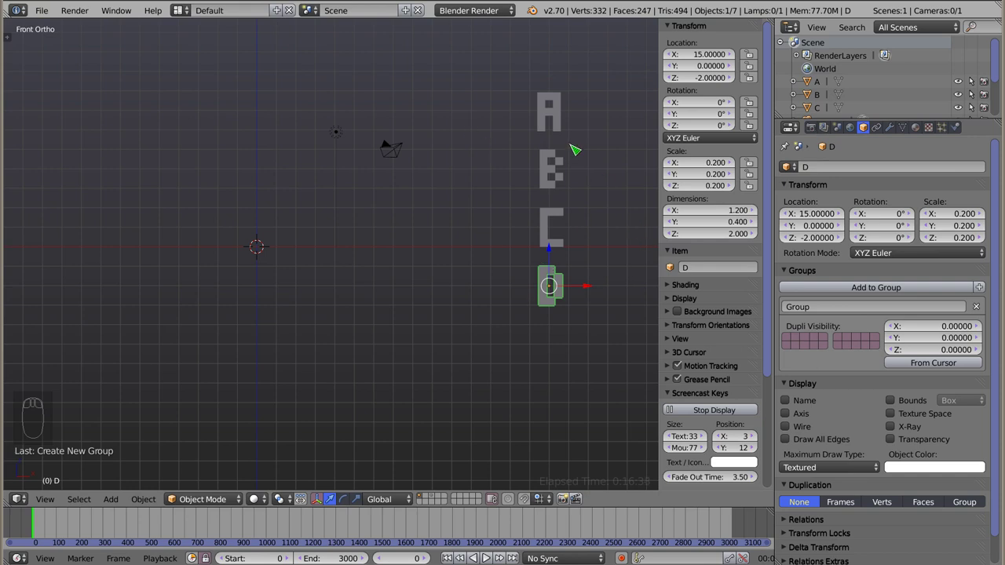
- Fix stray group membership so letter D belongs to the same group as the other letters
key(ctrl+alt+g)
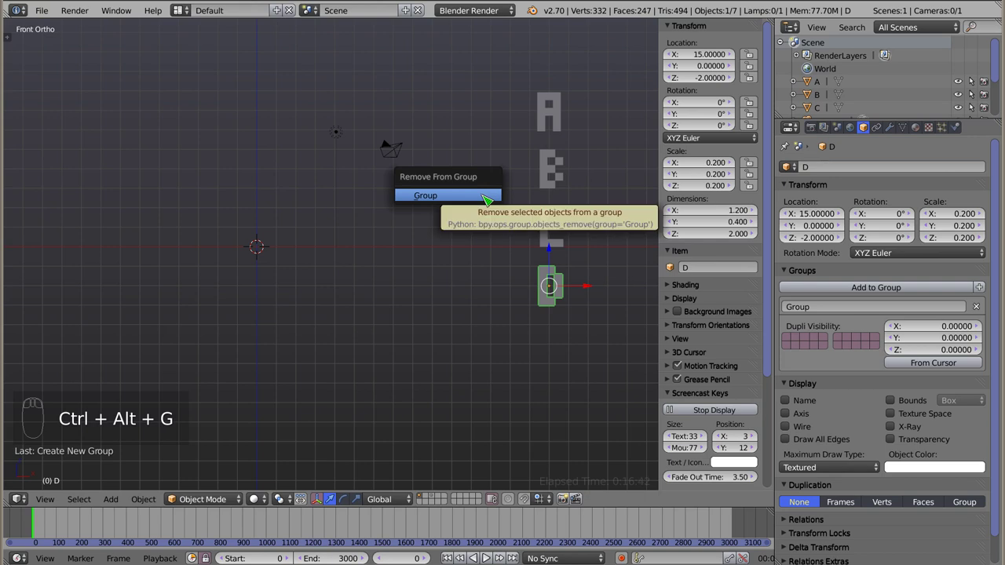
right_click(568, 285)
key(ctrl+g)
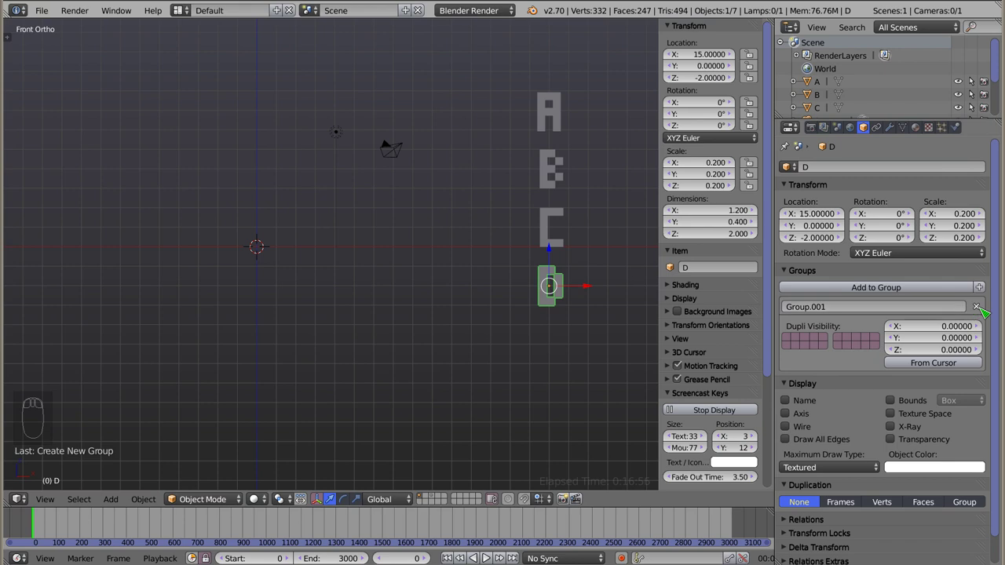
click(985, 311)
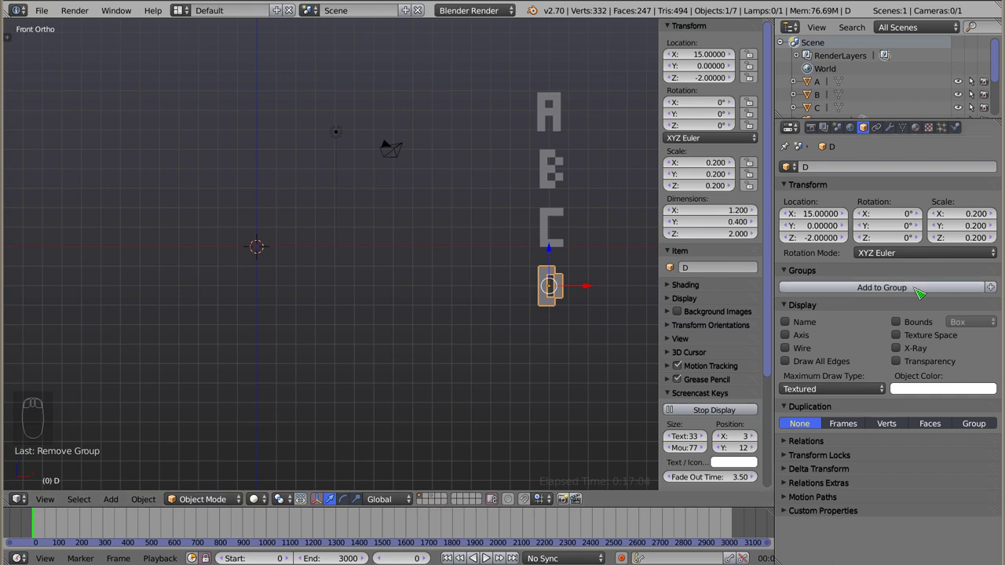
click(918, 290)
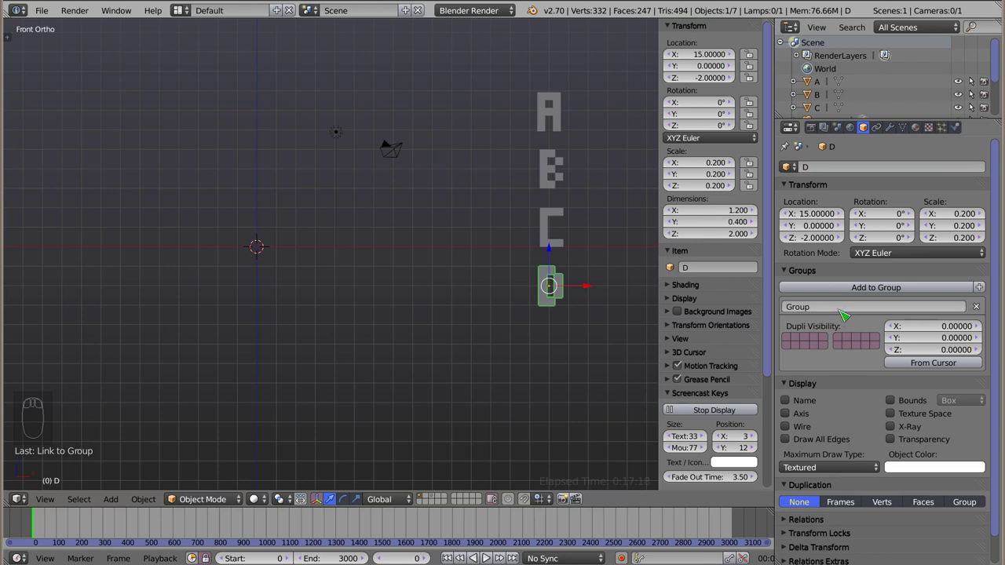
- Rename the letter group Litery and list Groups in the outliner
right_click(560, 111)
click(840, 311)
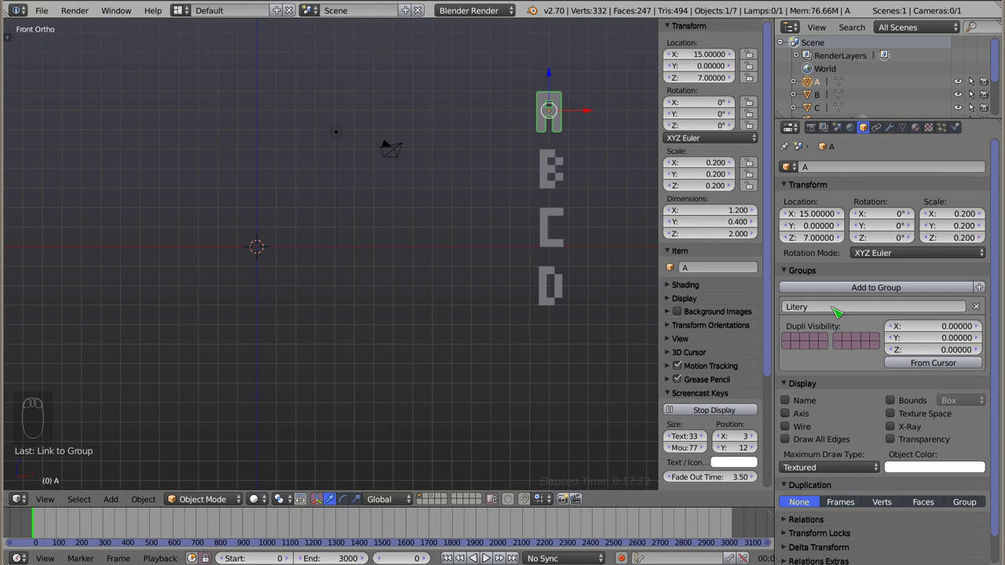
drag(562, 171, 868, 61)
click(929, 26)
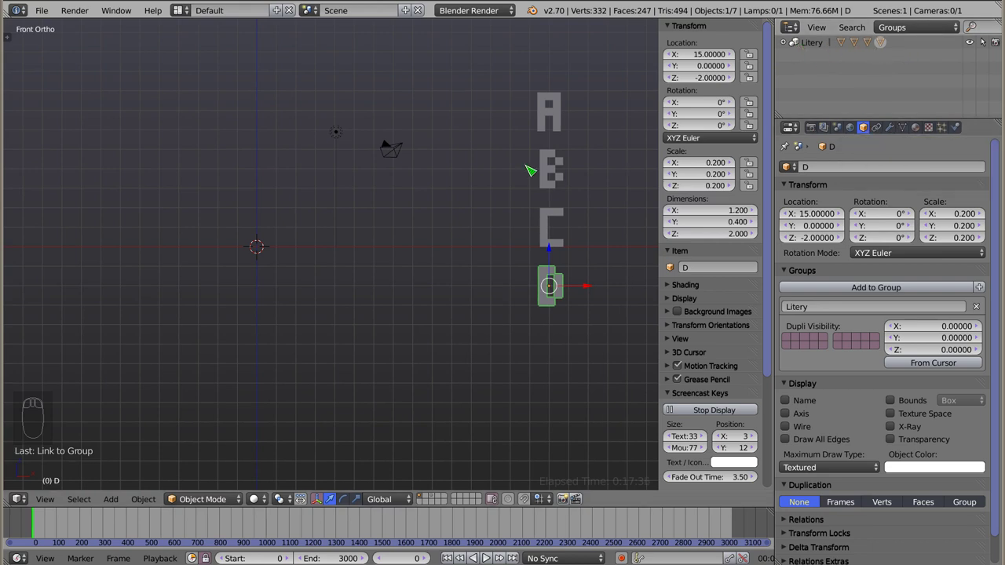
- Select the emitter plane and bring up its particle settings
key(z)
right_click(267, 129)
key(z)
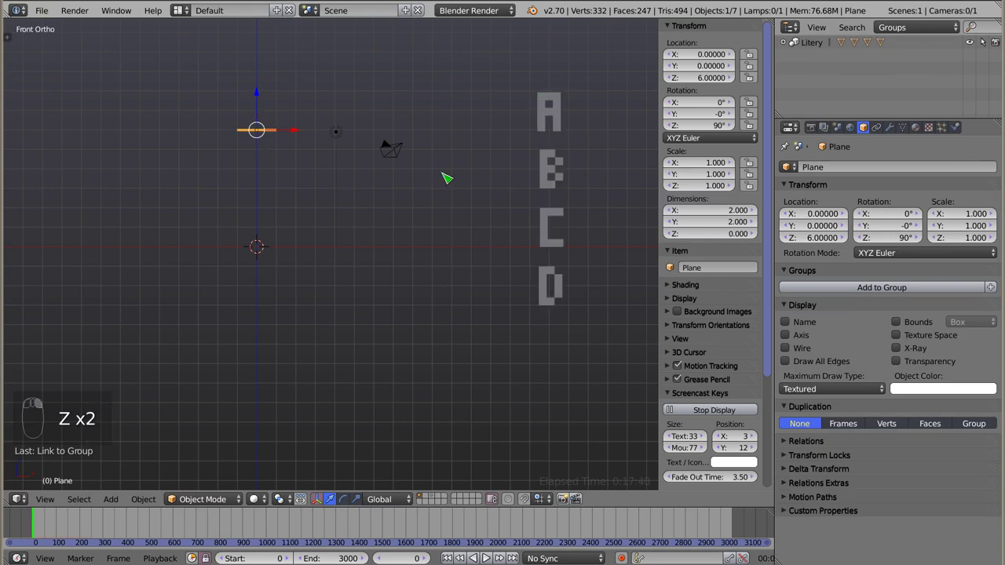
click(942, 128)
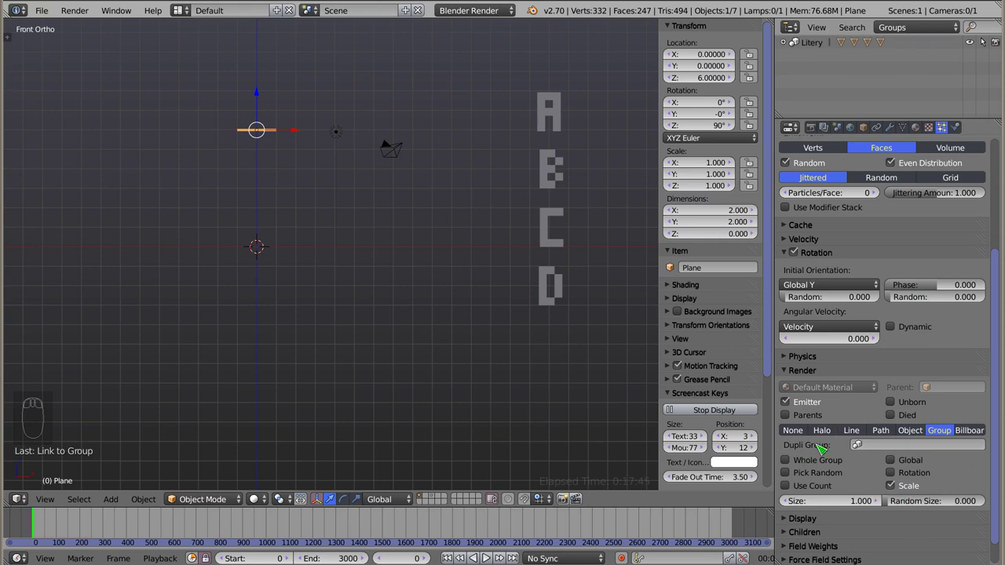
- Set the particles' dupli group to Litery after briefly trying Group.001
click(865, 451)
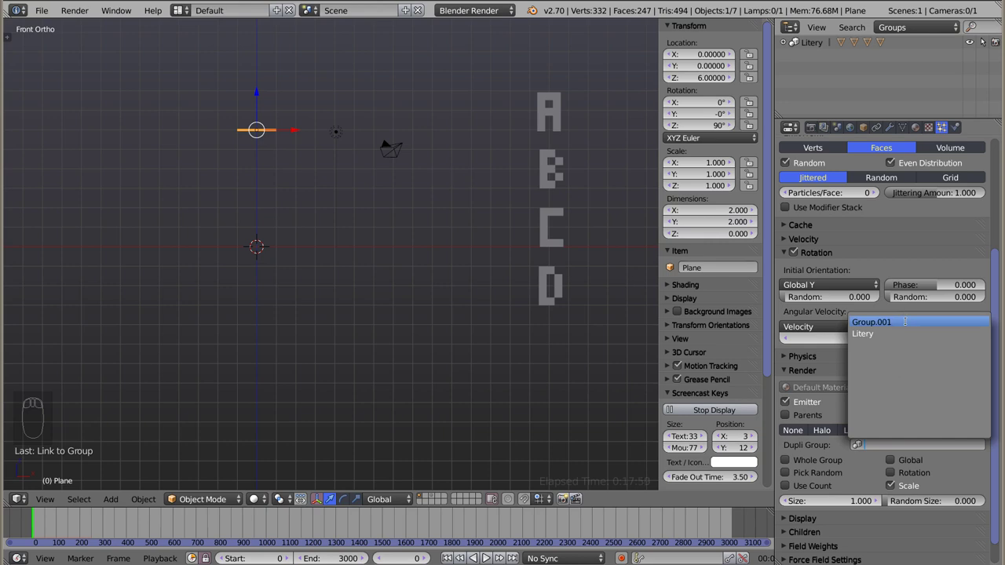
key(alt+a)
key(Escape)
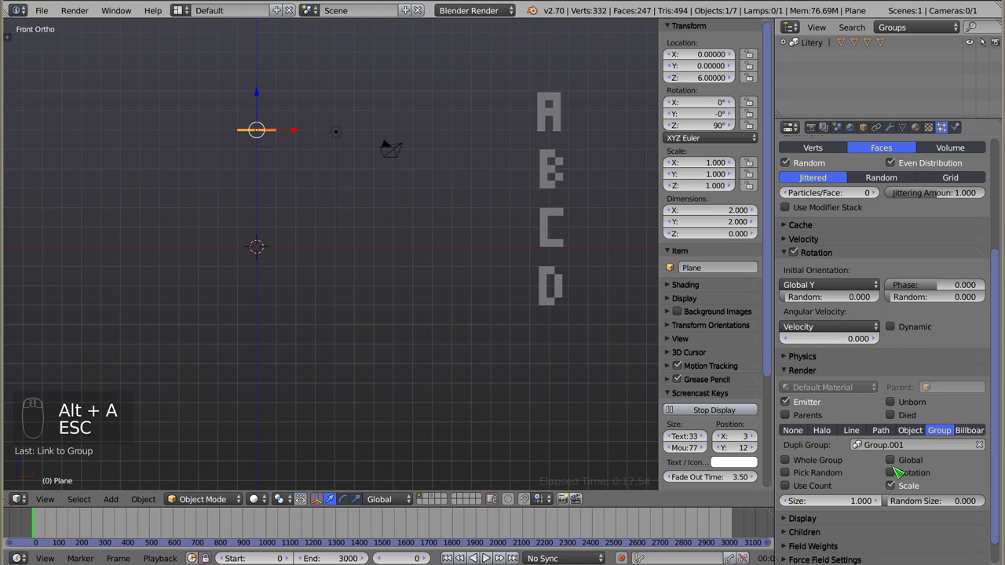
click(866, 446)
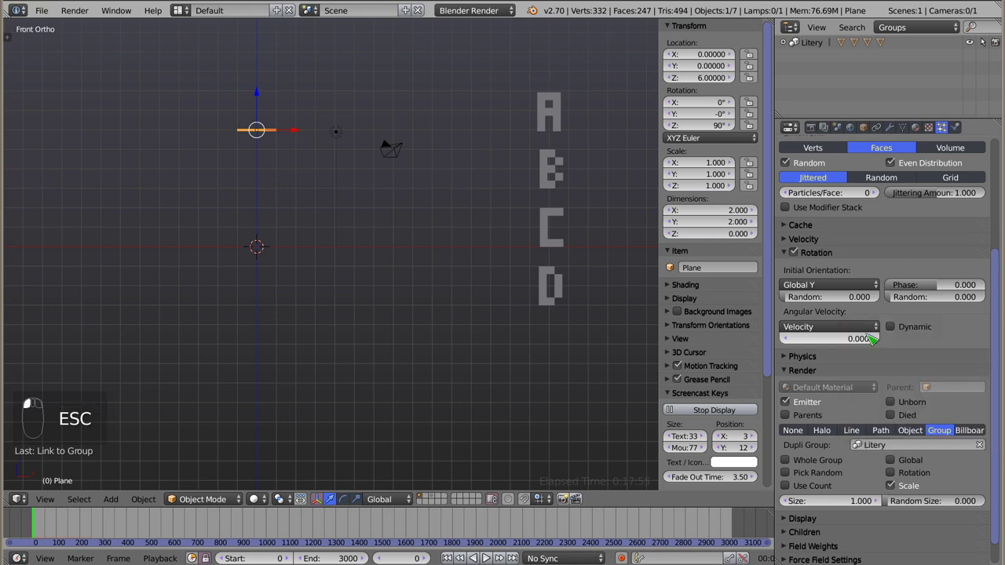
- Raise the emitter plane to about Z 11.1 and replay the rain of mixed A–D letters
key(alt+a)
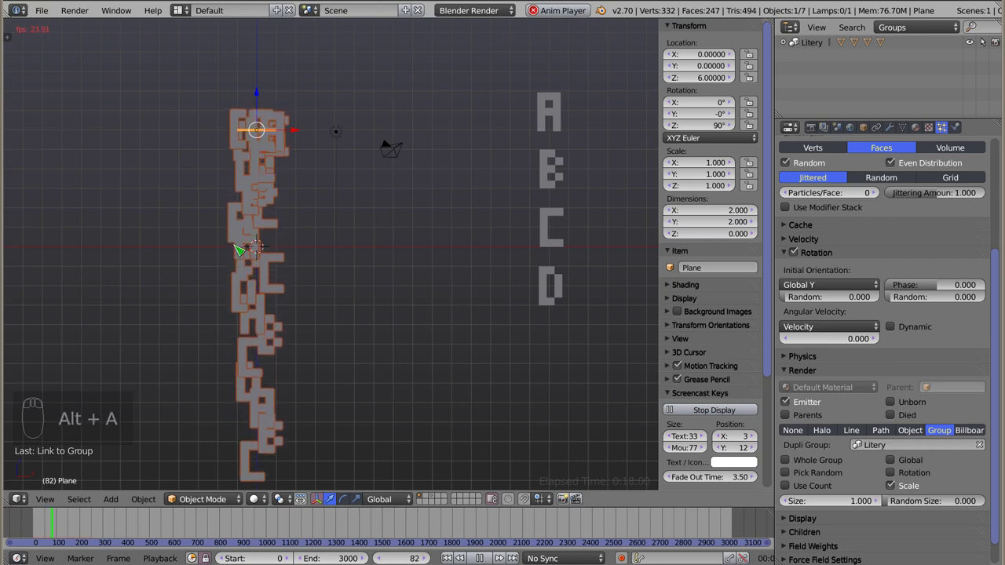
click(259, 100)
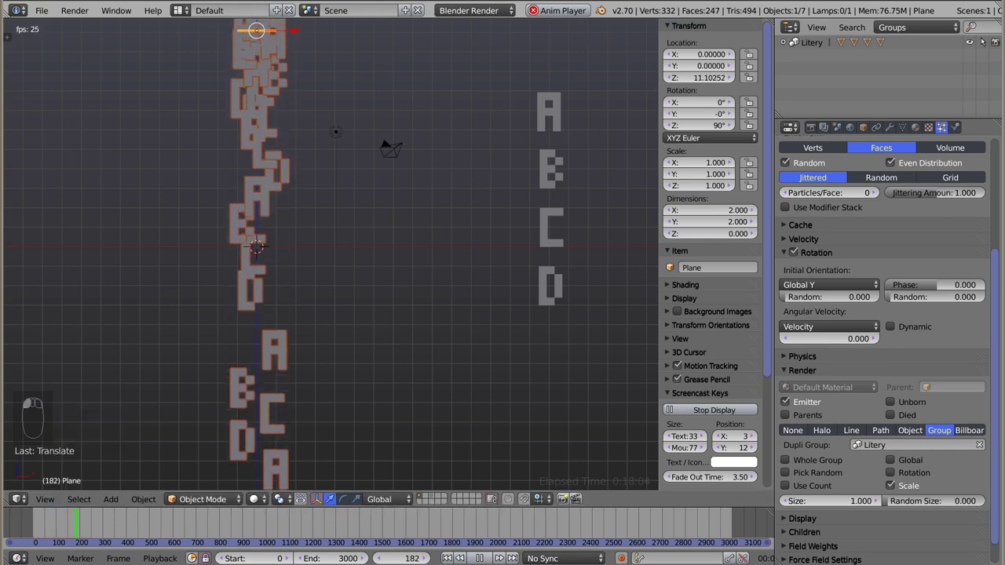
key(alt+a)
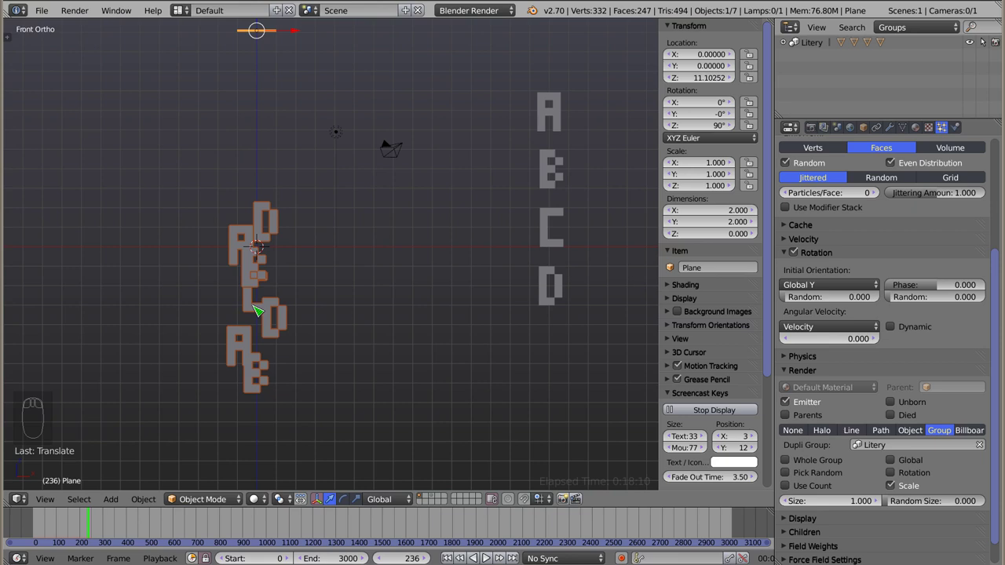
key(Escape)
click(25, 527)
key(alt+a)
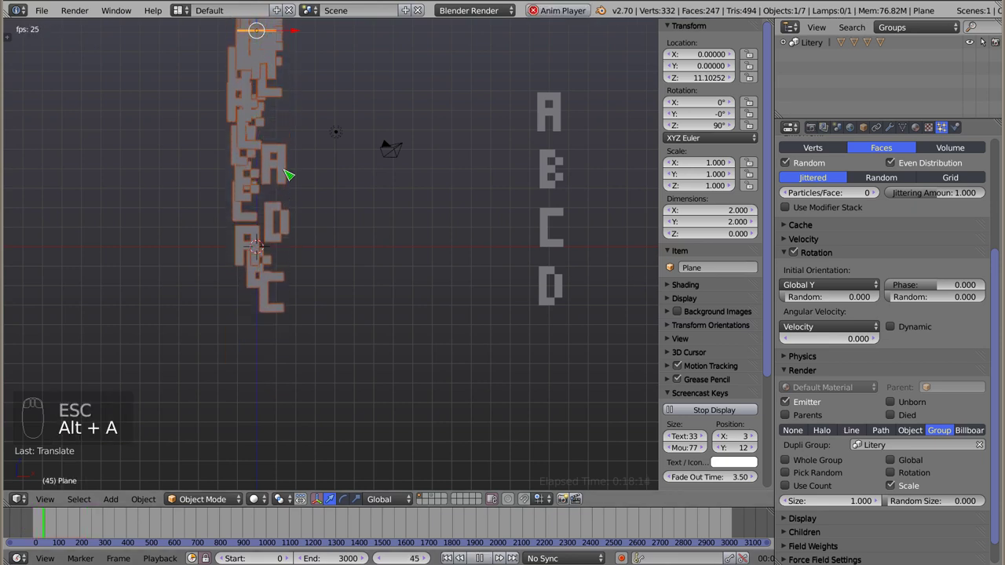
drag(360, 167, 832, 427)
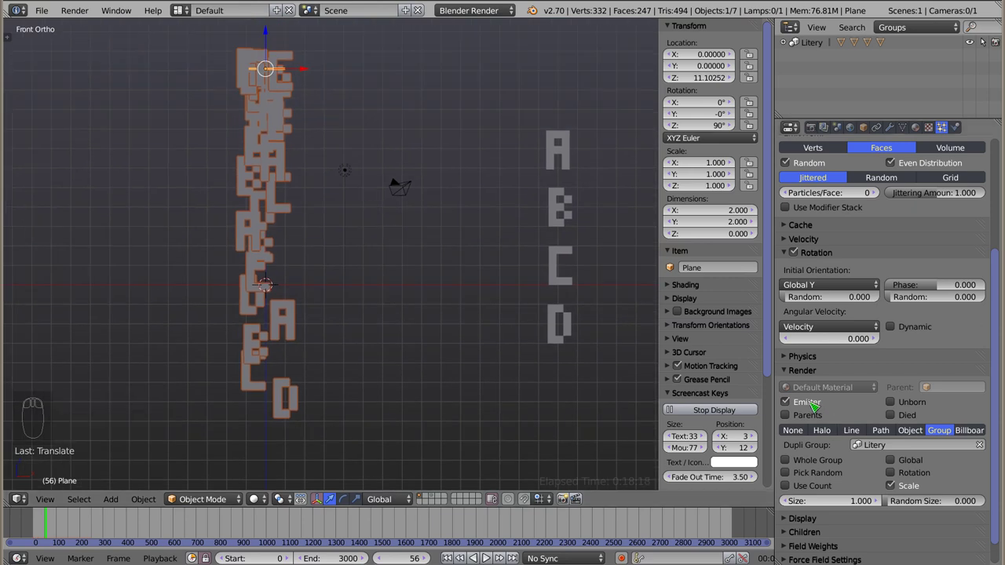
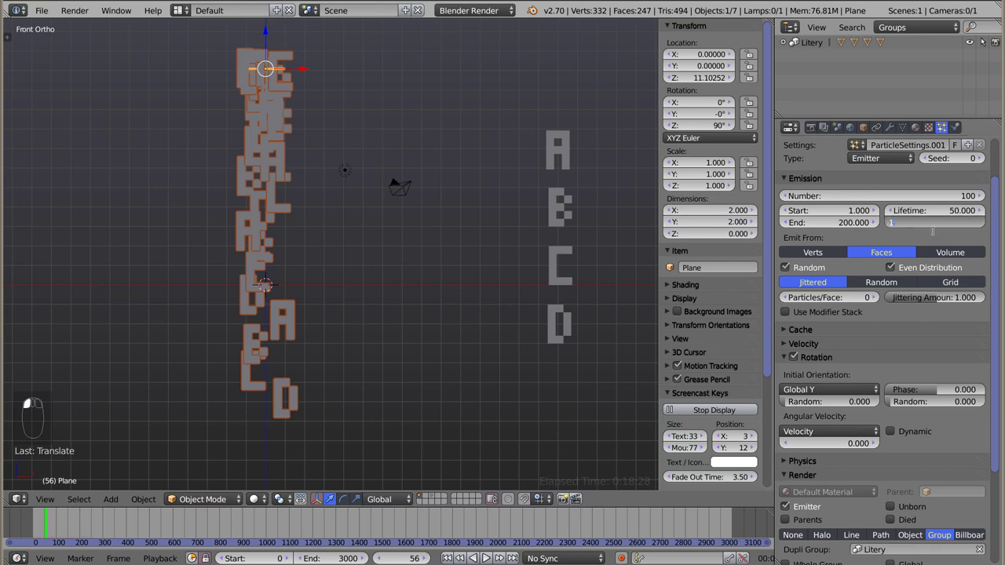
- Preview the animation and enable Whole Group so each particle instances the entire Litery group
key(Escape)
click(21, 525)
key(alt+a)
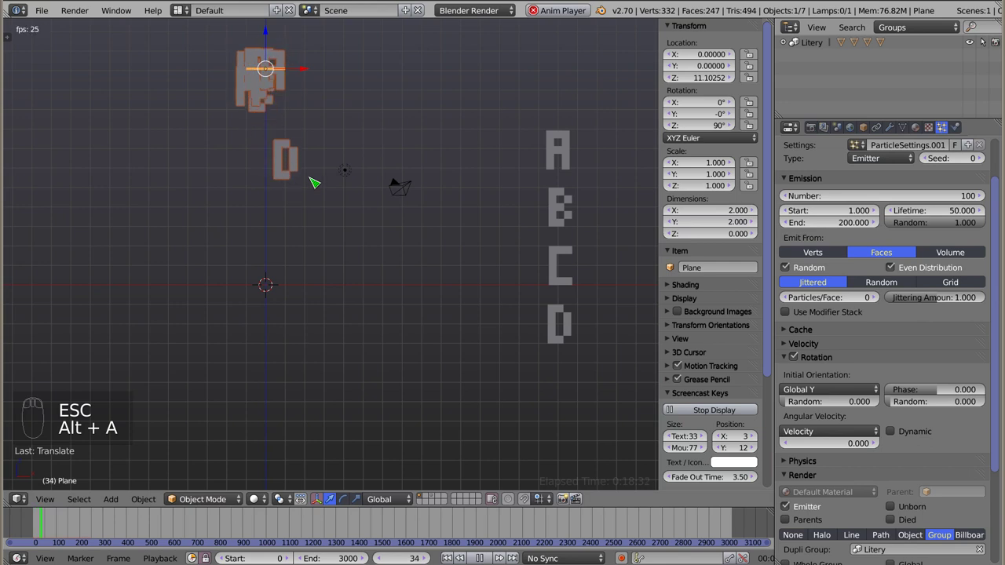
key(Escape)
click(25, 530)
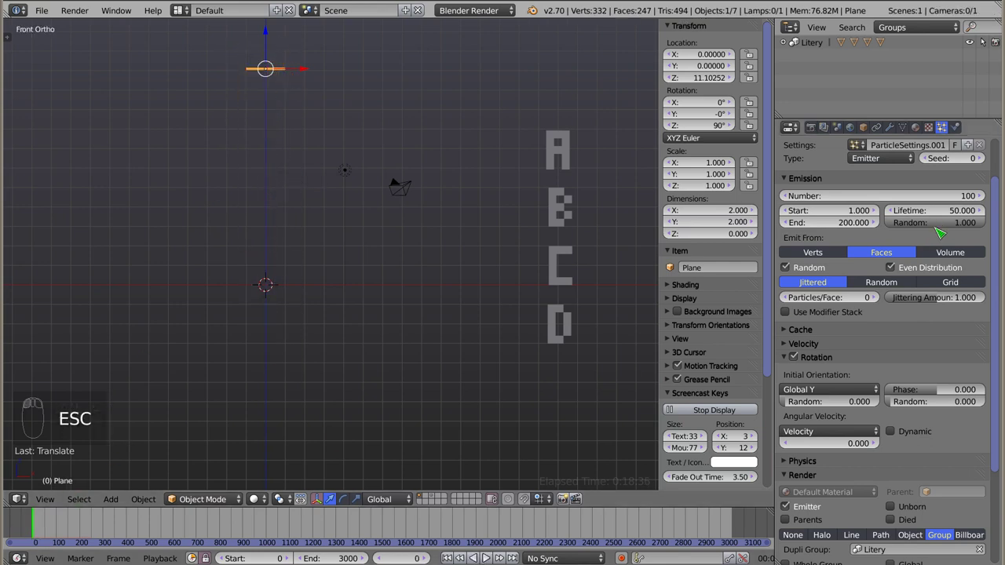
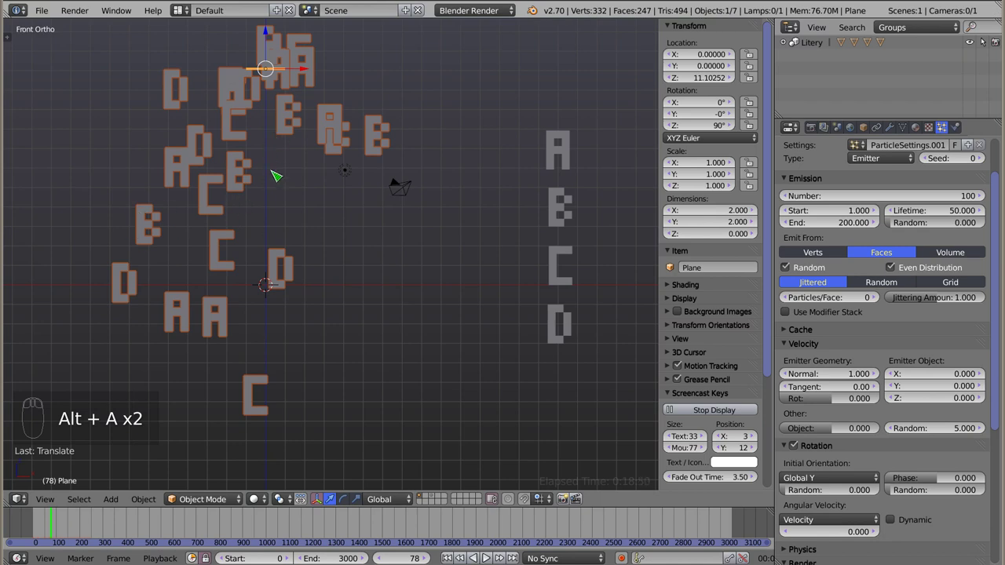
key(alt+a)
drag(897, 400, 938, 470)
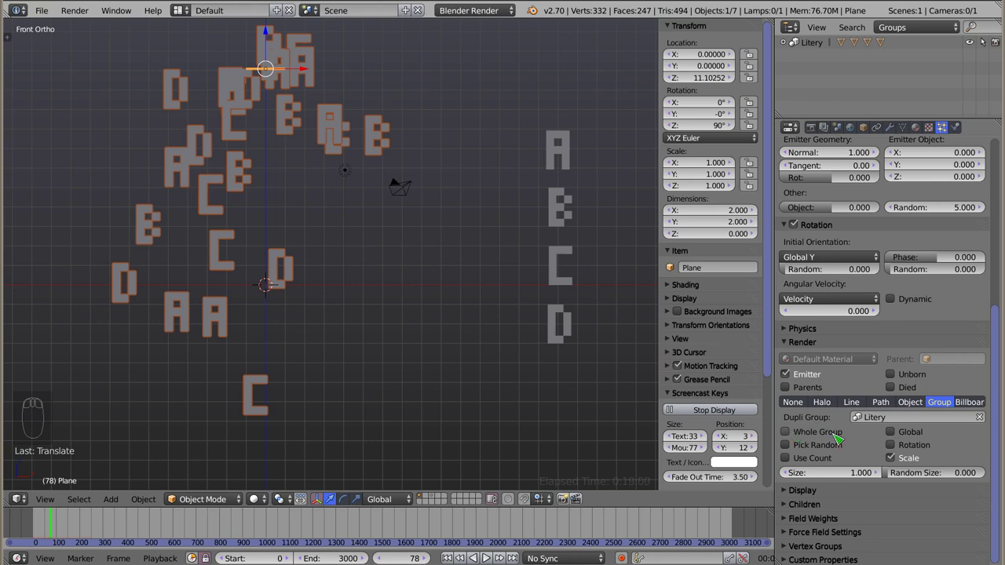
click(792, 436)
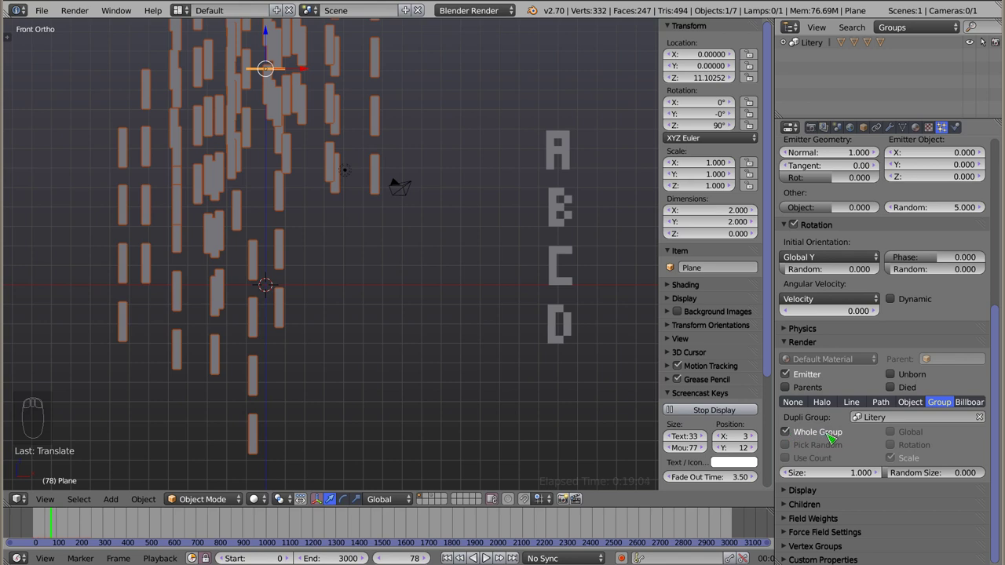
drag(412, 260, 189, 265)
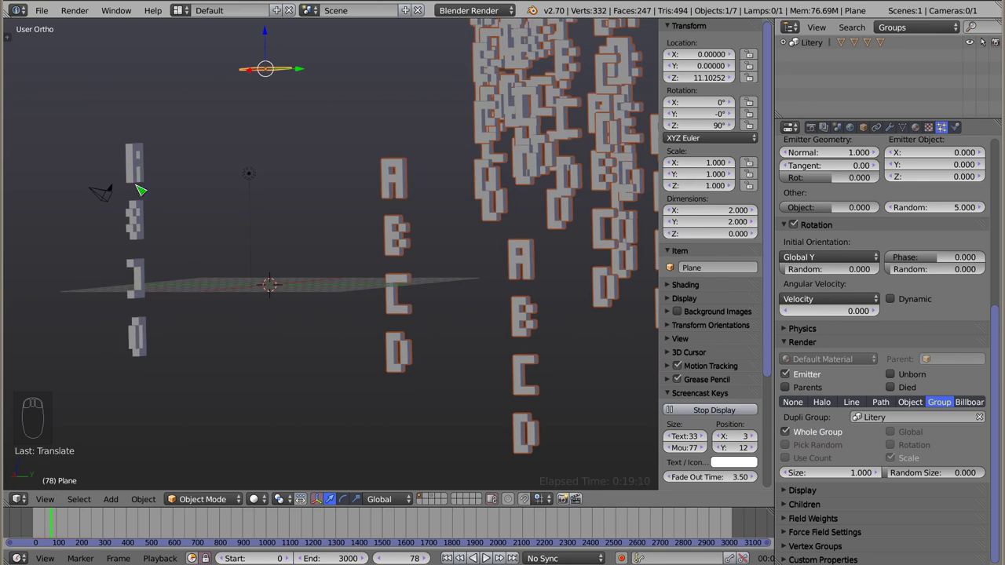
right_click(133, 167)
click(138, 131)
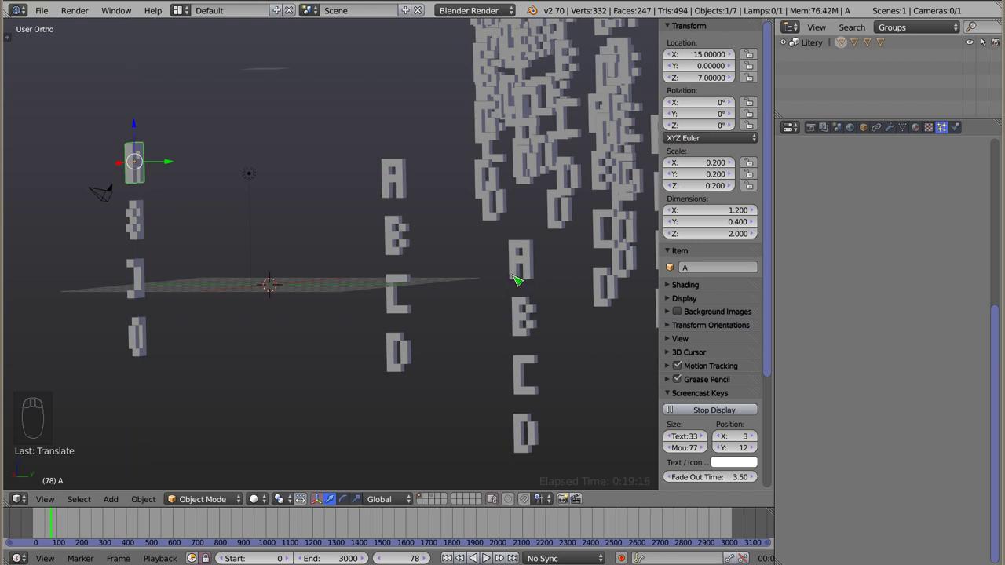
drag(345, 266, 285, 240)
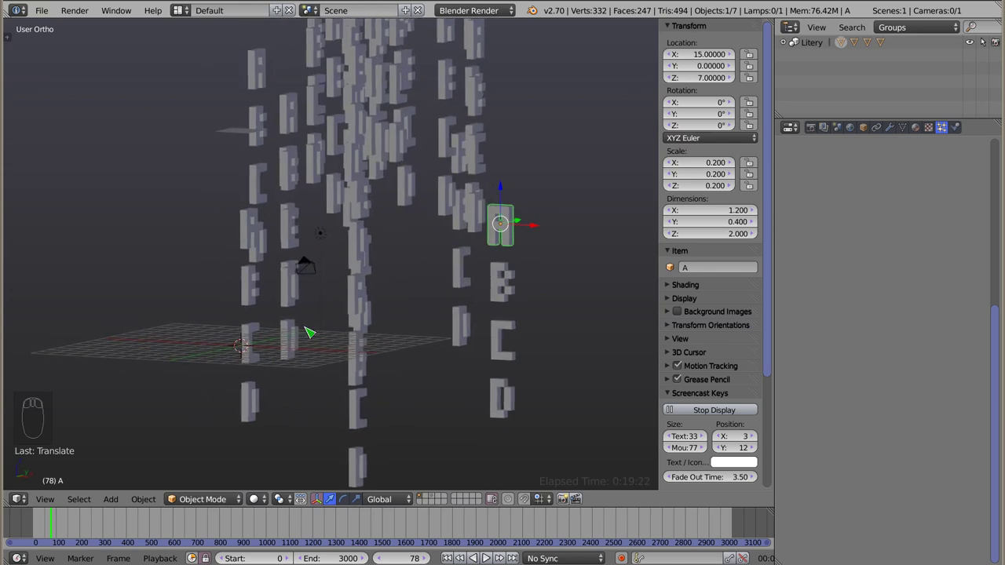
key(KP_1)
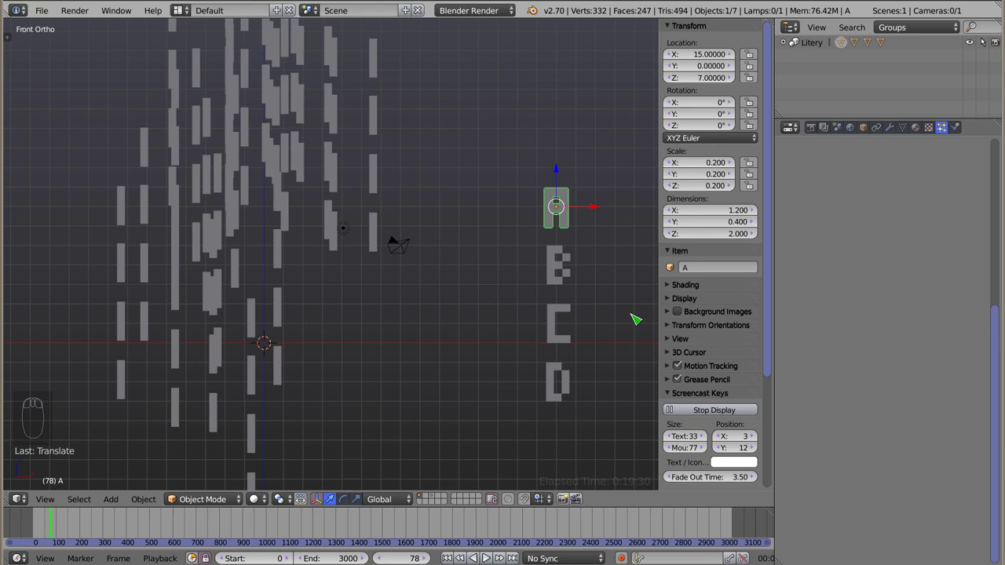
- Select the emitter plane and switch off Whole Group so each particle shows one letter
right_click(268, 149)
middle_click(793, 436)
click(823, 521)
right_click(822, 521)
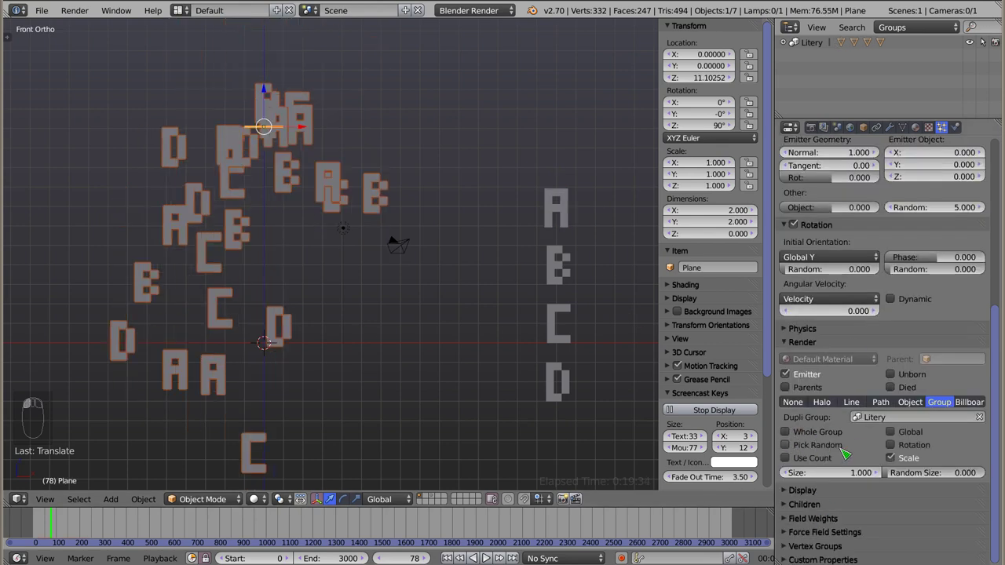
drag(299, 190, 275, 84)
key(Escape)
right_click(277, 87)
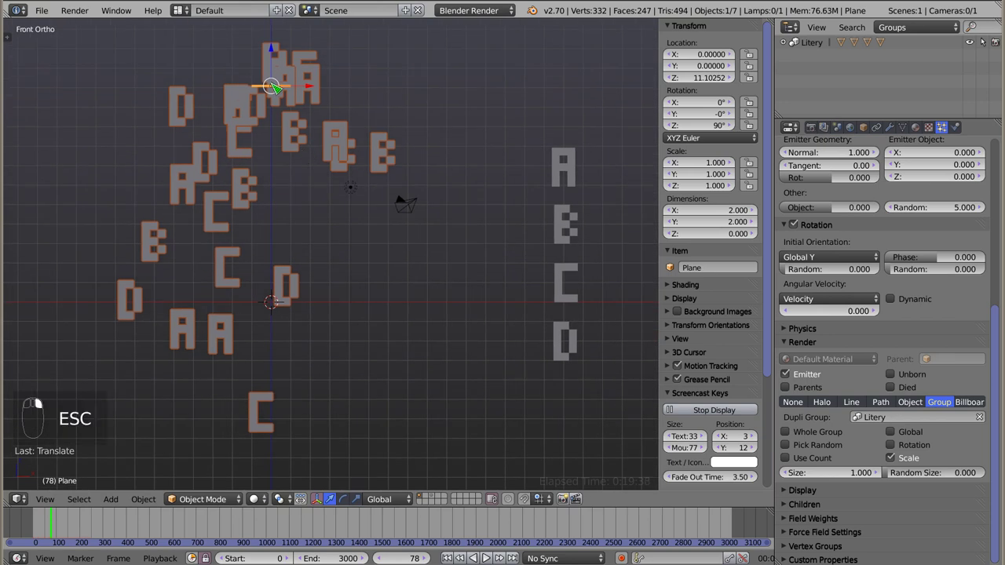
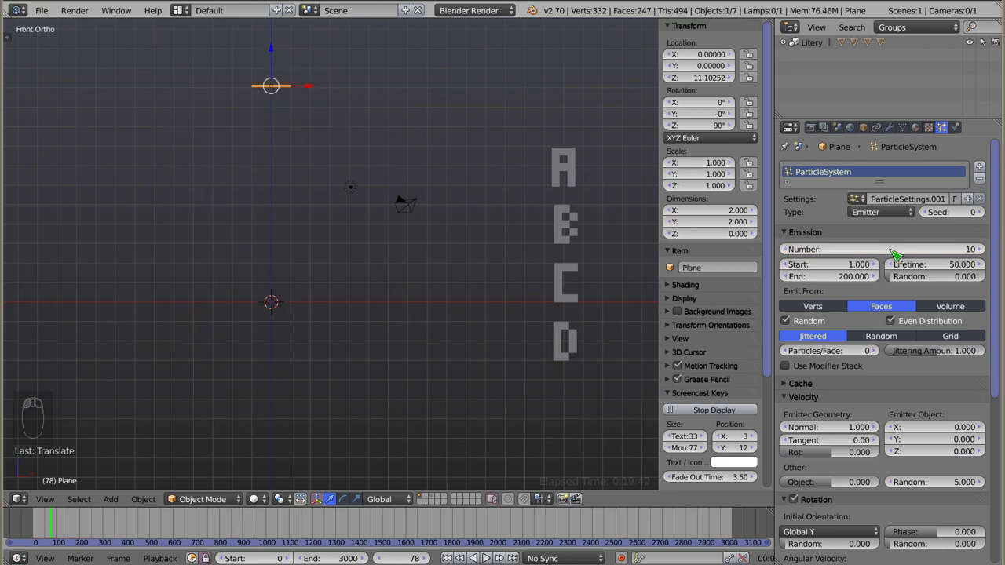
- Preview the falling letters animation with Alt+A and rewind to frame 0
click(22, 525)
key(alt+a)
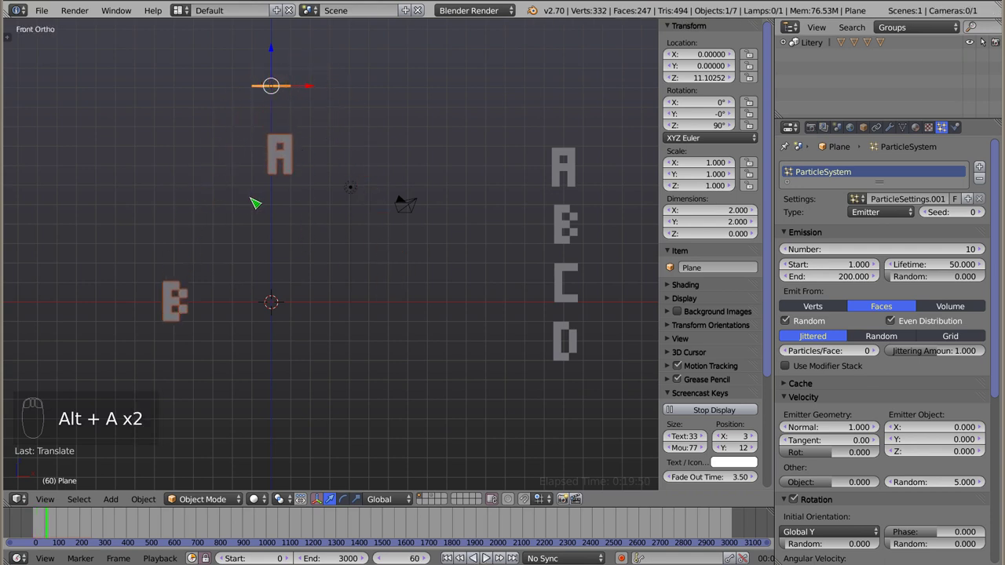
key(alt+a)
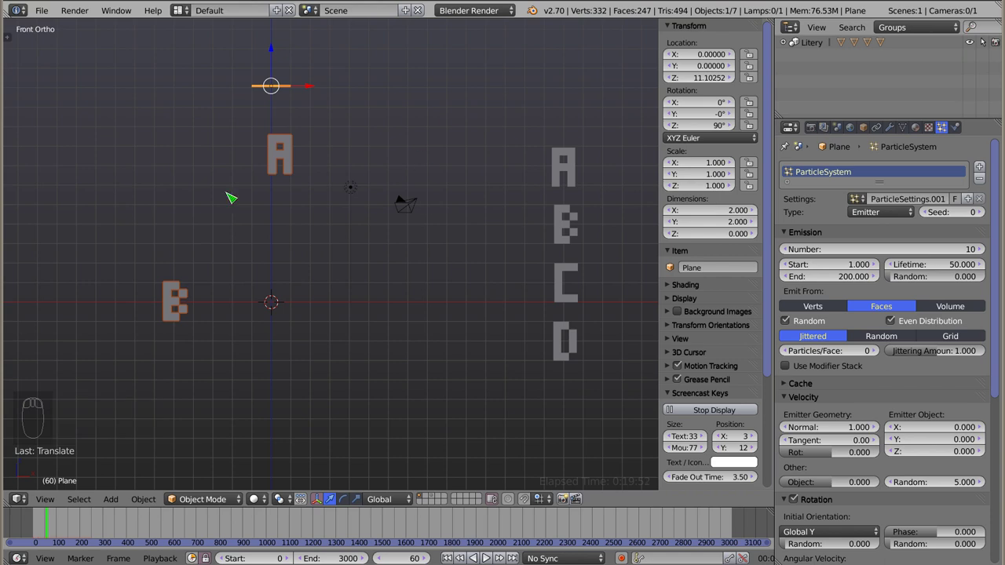
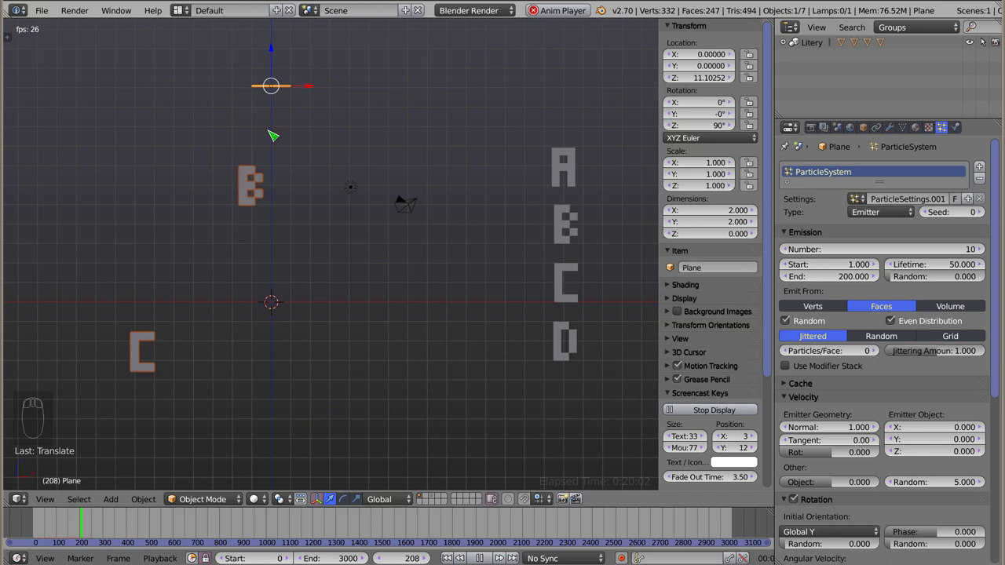
key(Escape)
- Raise the emitter's particle count to 20 and preview the denser rain of letters
click(852, 257)
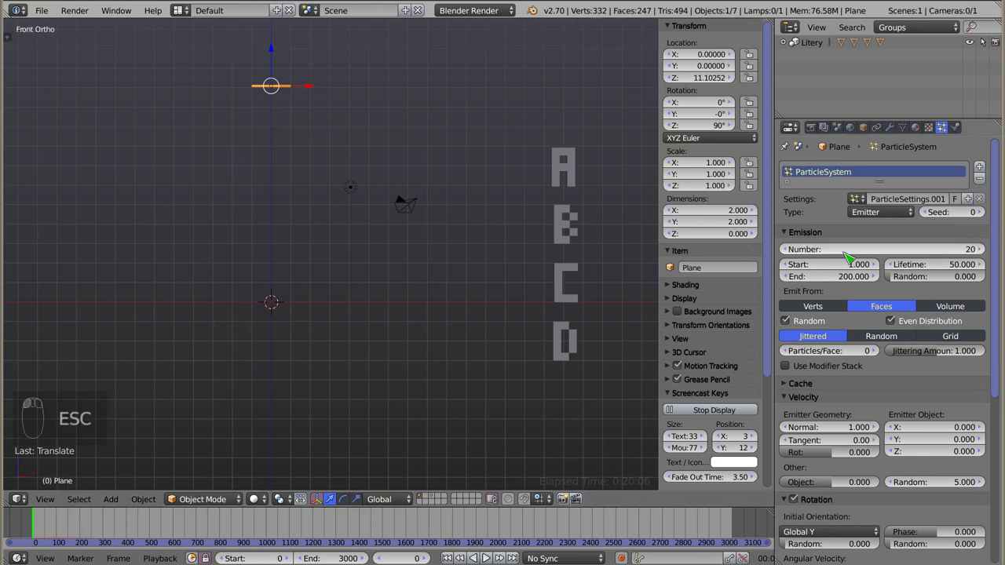
key(alt+a)
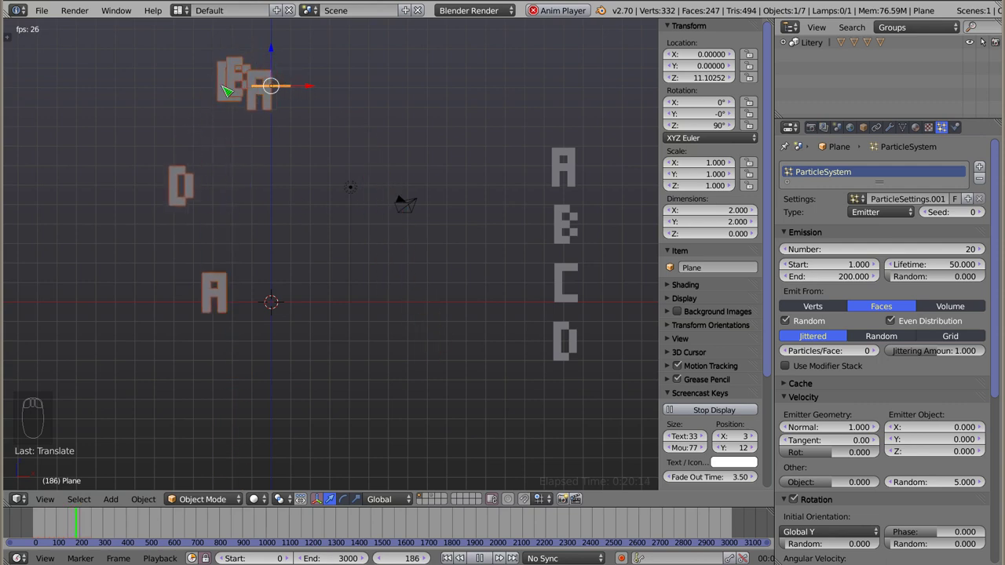
key(Escape)
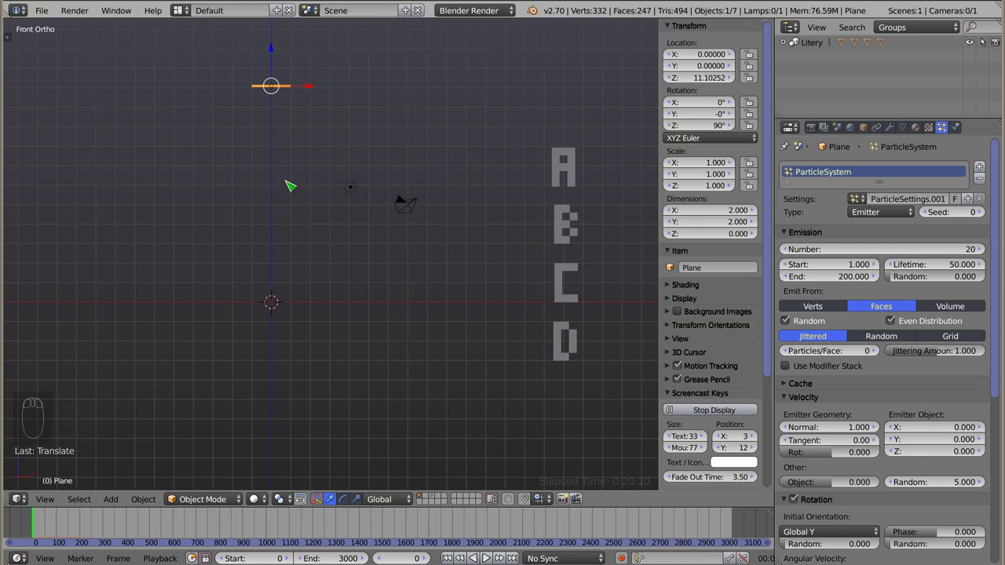
right_click(564, 177)
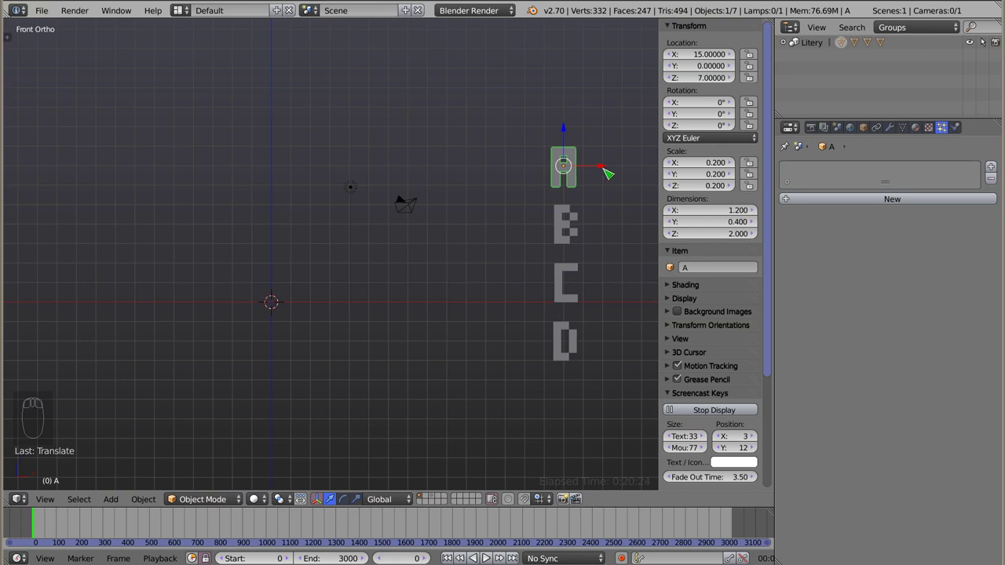
right_click(578, 347)
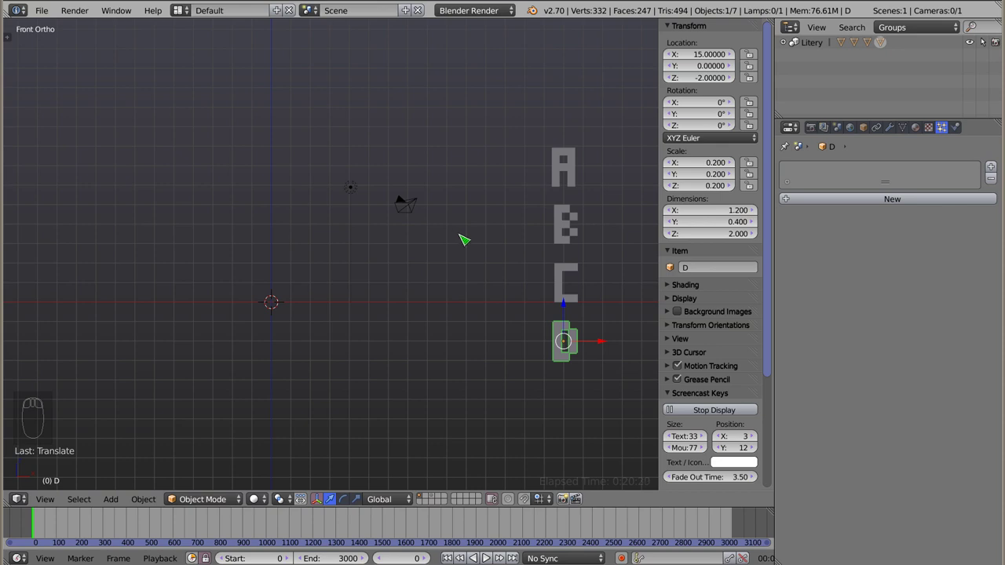
right_click(561, 281)
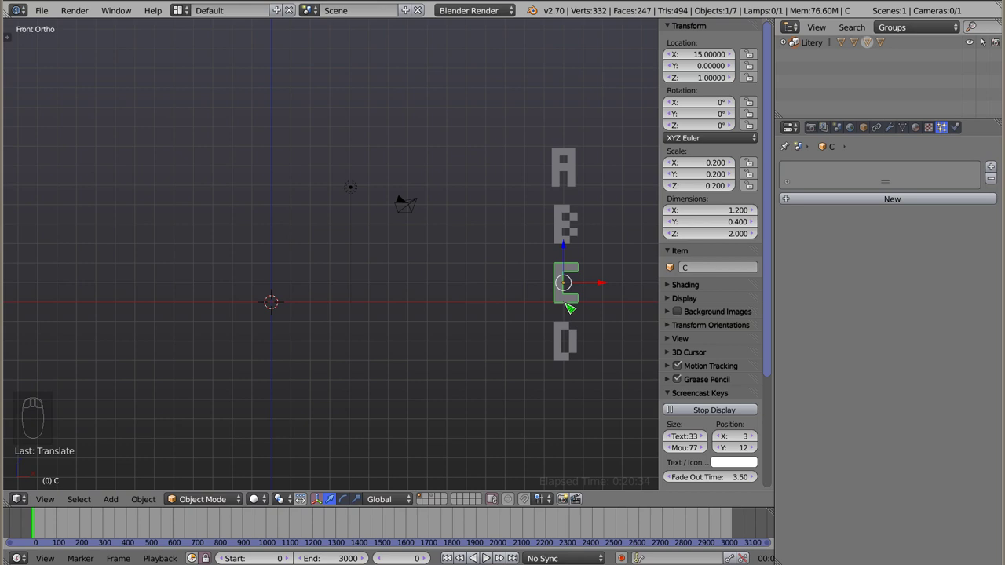
drag(564, 165, 282, 88)
key(z)
right_click(282, 88)
key(z)
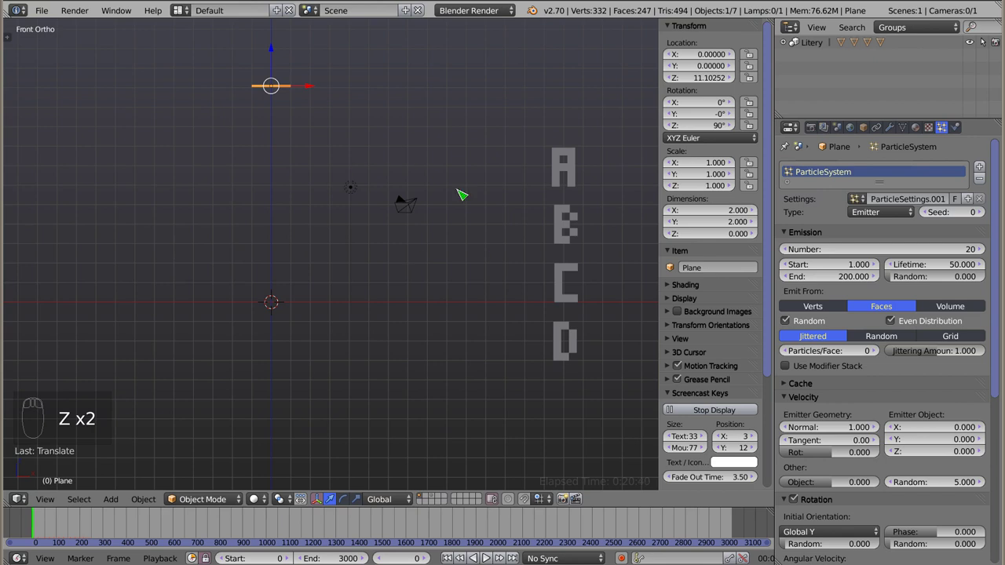
- Enable Pick Random so particles choose A–D letters at random, and preview it
drag(881, 405, 240, 82)
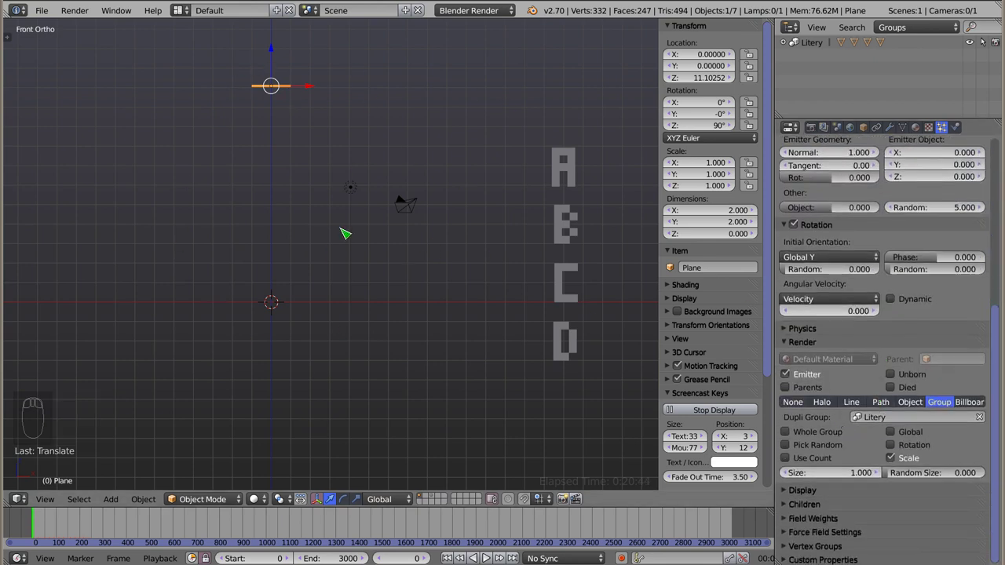
click(789, 446)
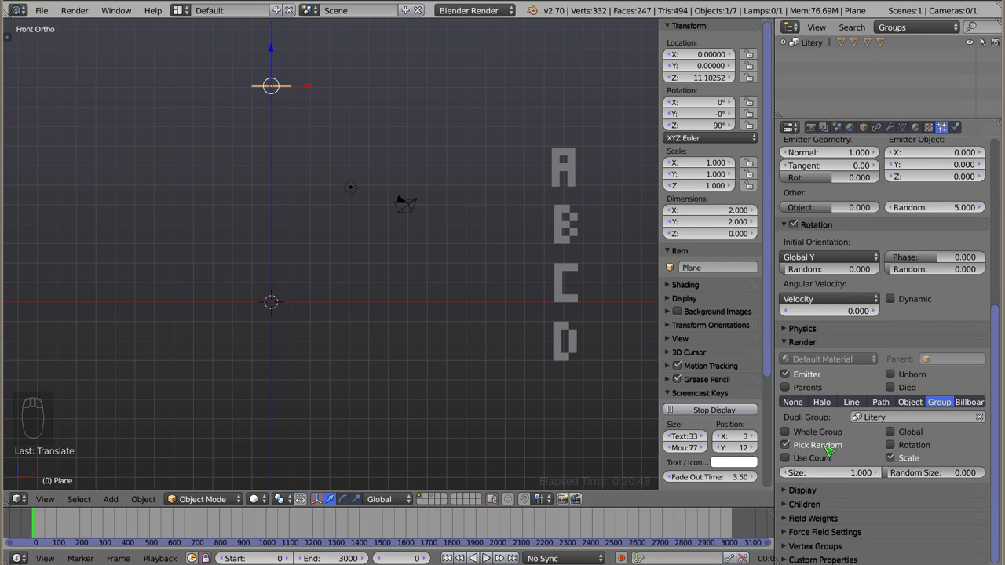
key(alt+a)
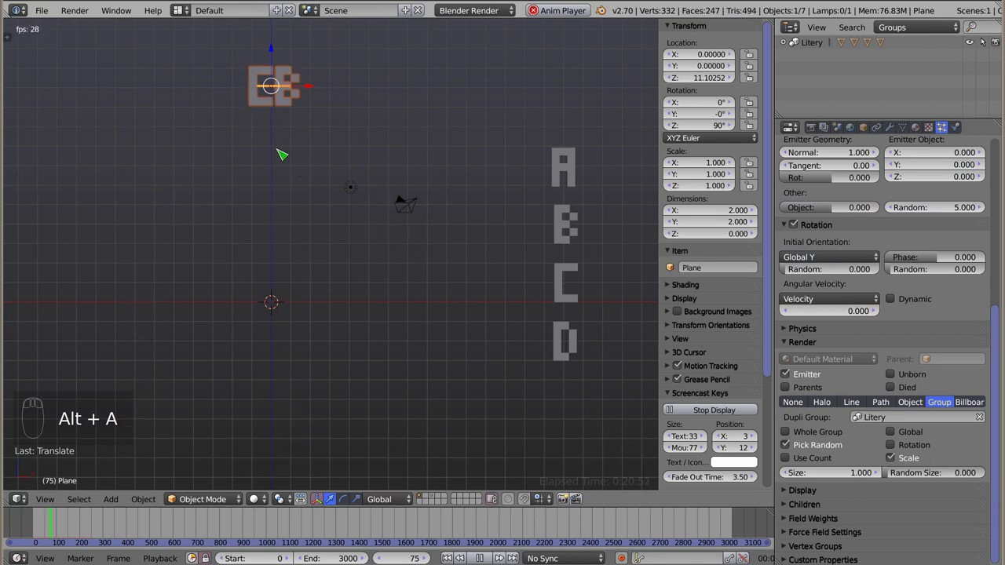
key(Escape)
- Replay the 20-particle rain of mixed letters a couple of times, rewinding to frame 0
drag(831, 291, 790, 276)
drag(790, 276, 315, 153)
key(alt+a)
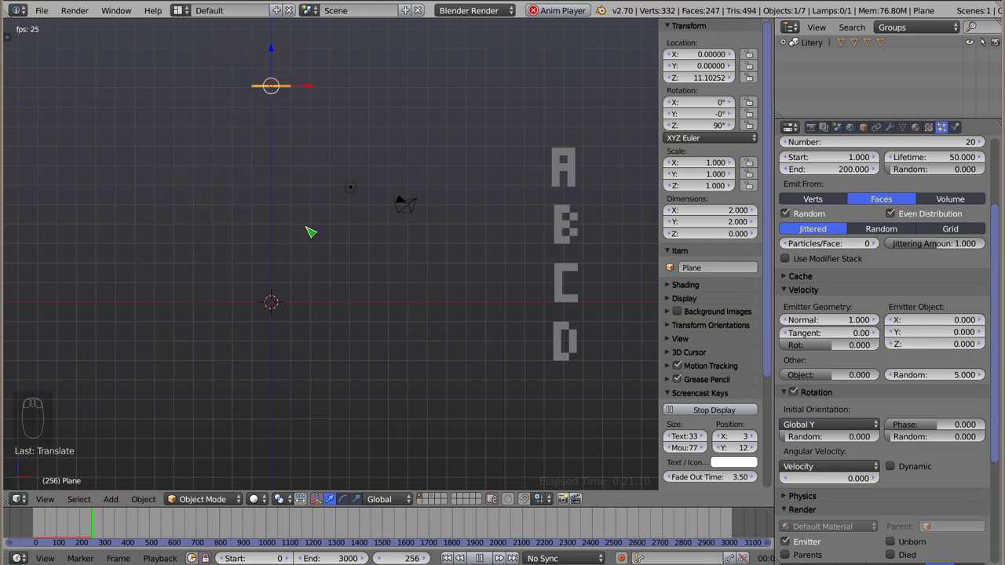
key(Escape)
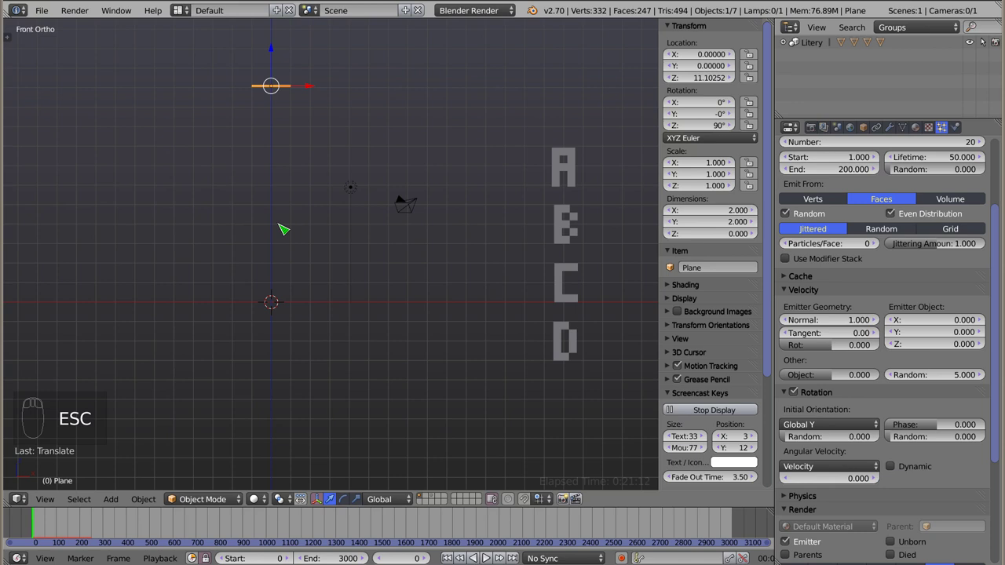
key(alt+a)
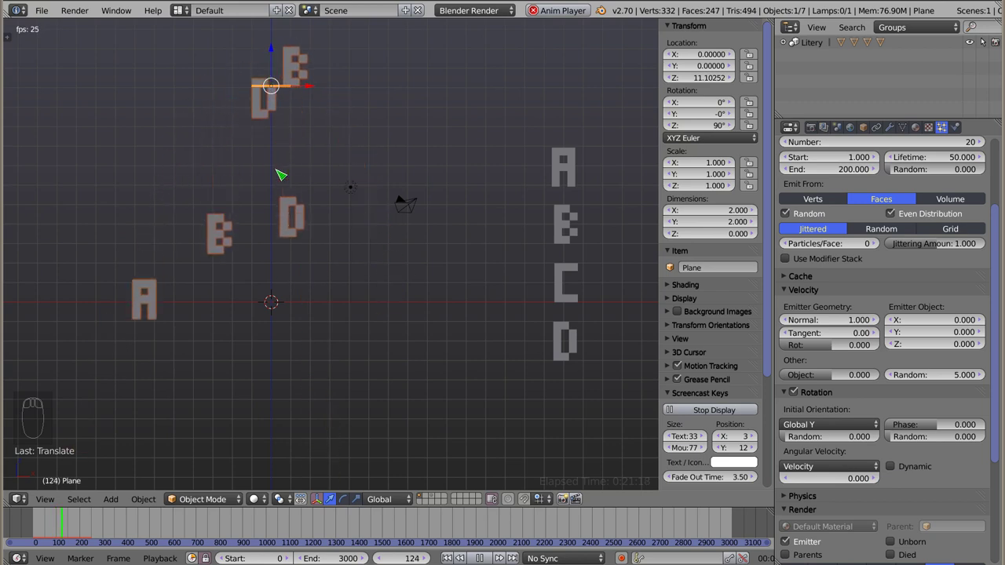
key(Escape)
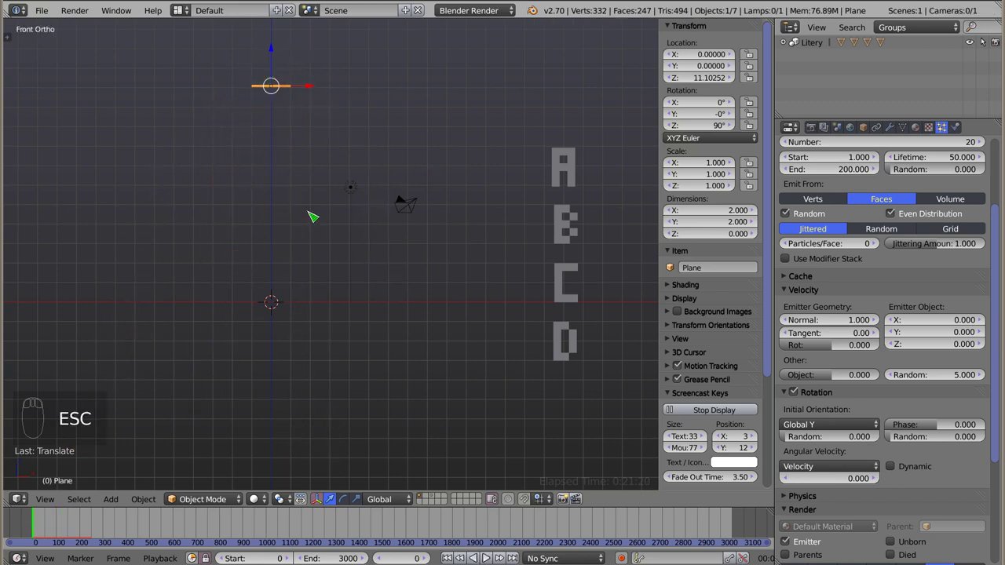
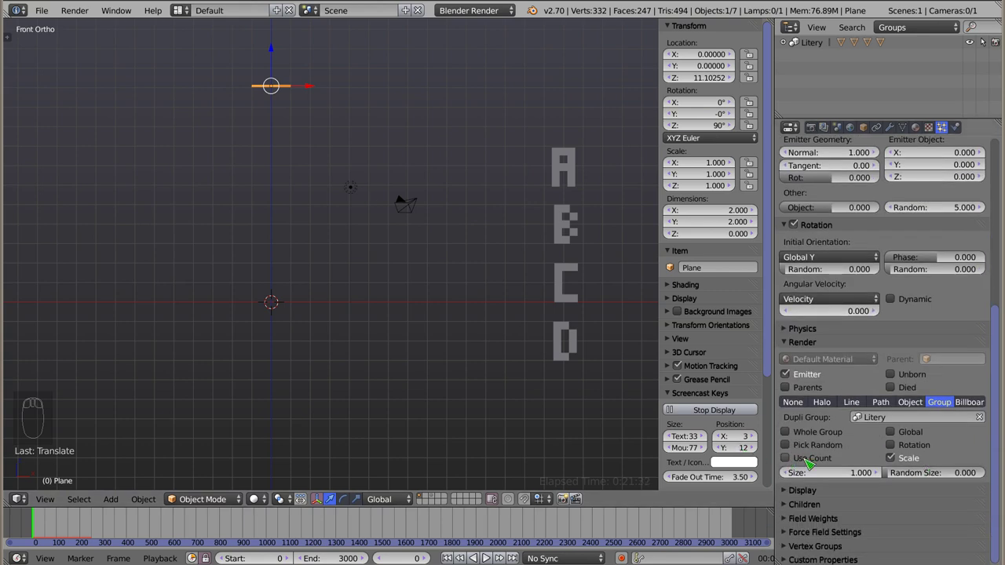
click(793, 463)
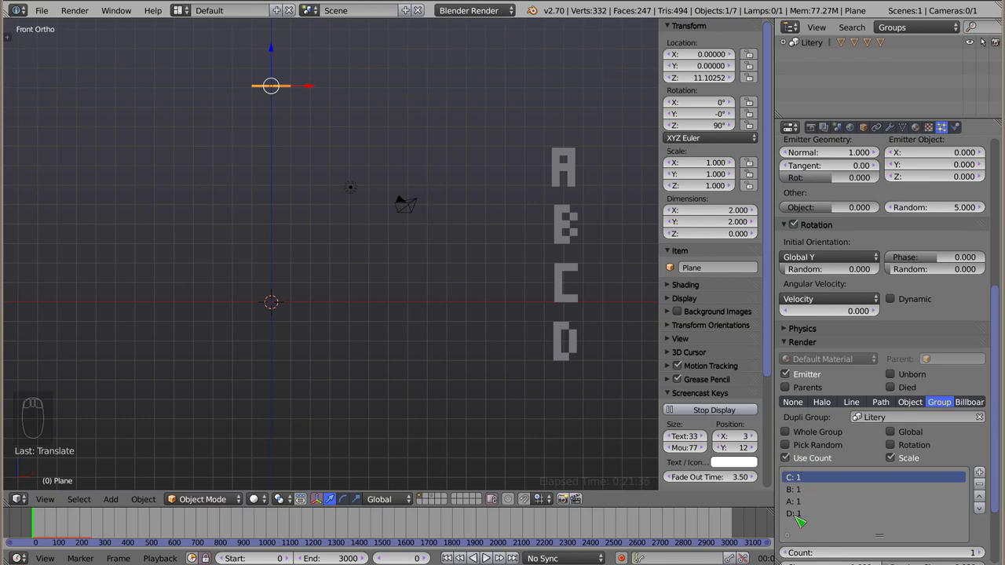
drag(824, 435, 810, 414)
drag(809, 414, 341, 177)
key(alt+a)
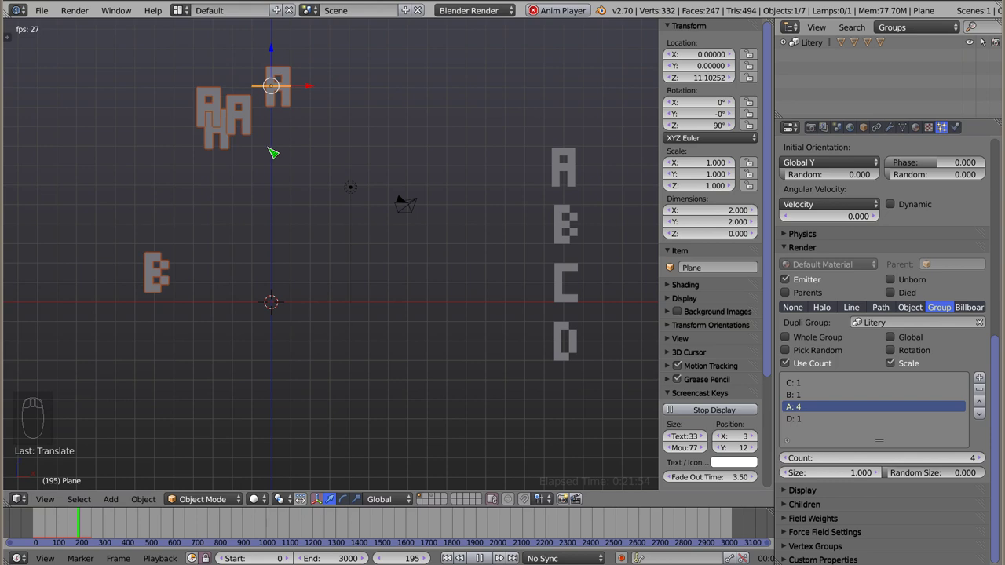
key(Escape)
click(803, 353)
key(alt+a)
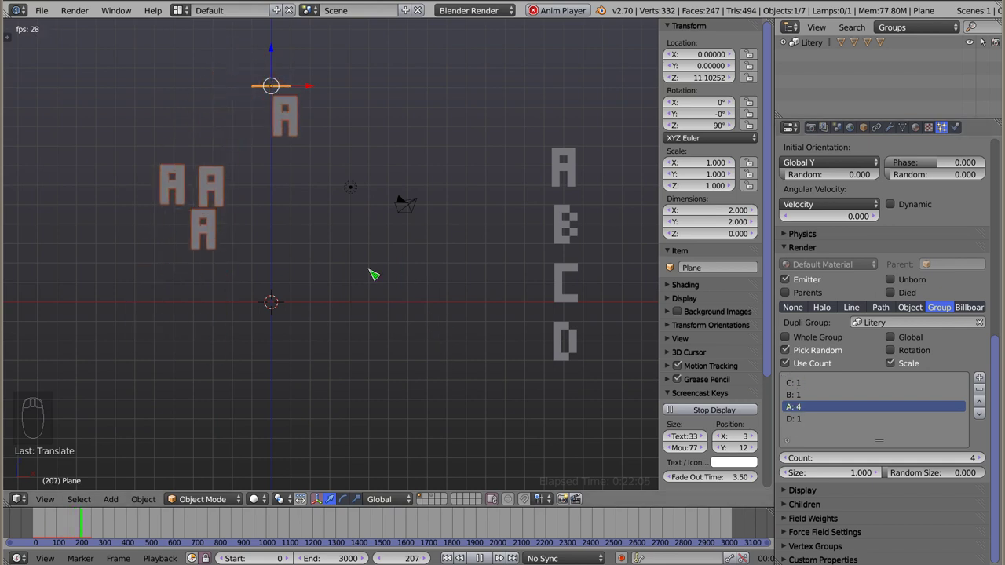
key(Escape)
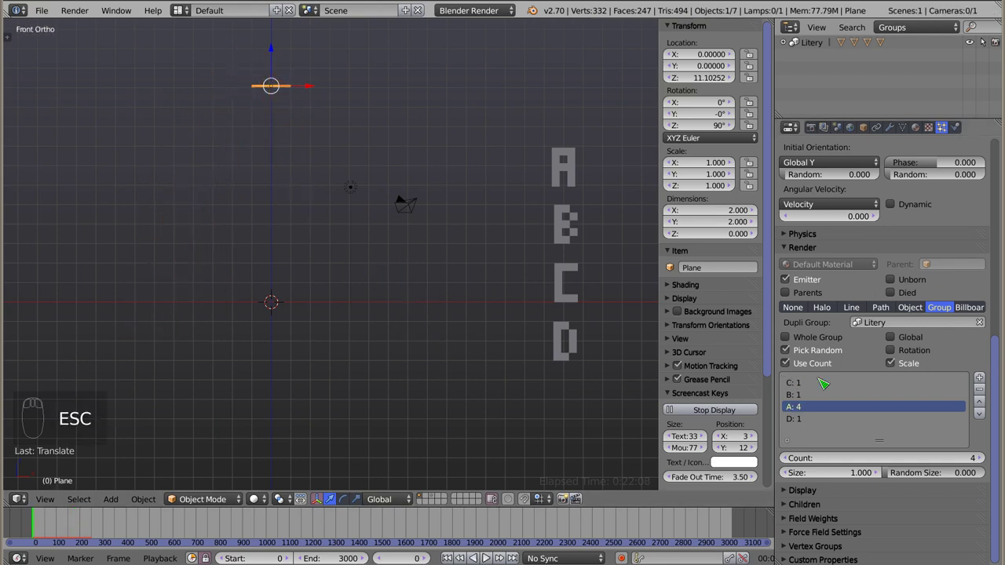
click(983, 378)
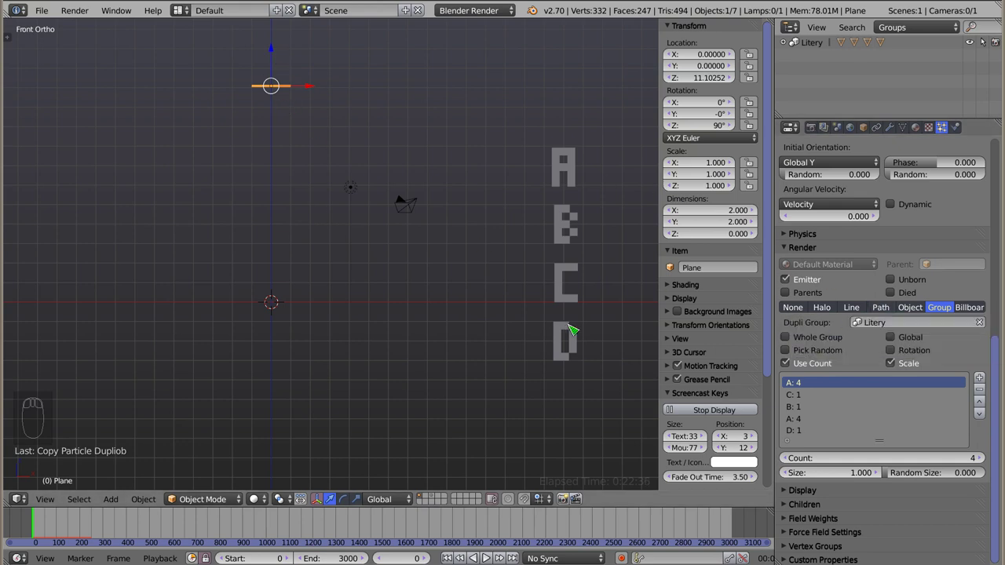
- Turn off per-letter counts and adjust the particle size and object-scale settings
click(789, 368)
key(alt+a)
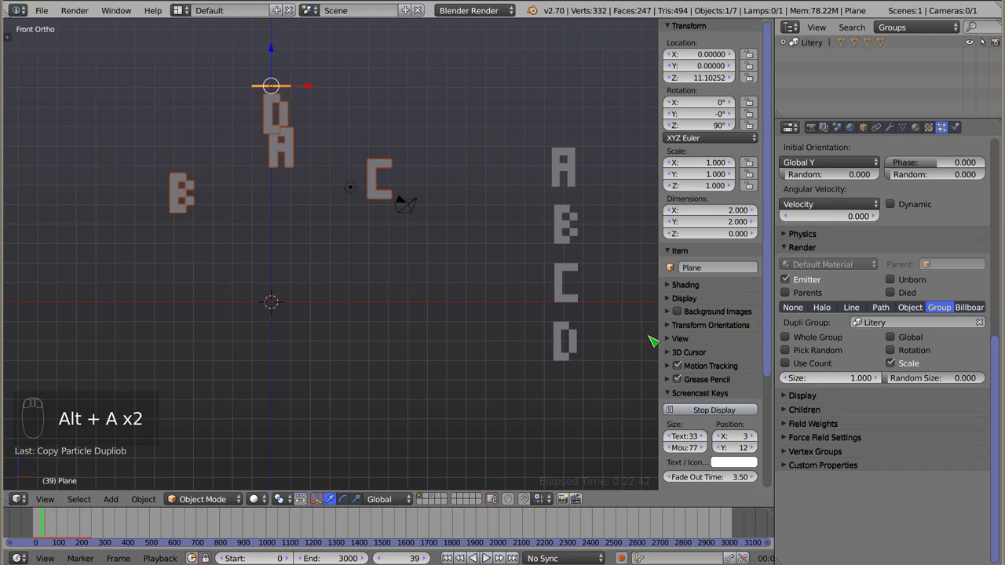
click(841, 378)
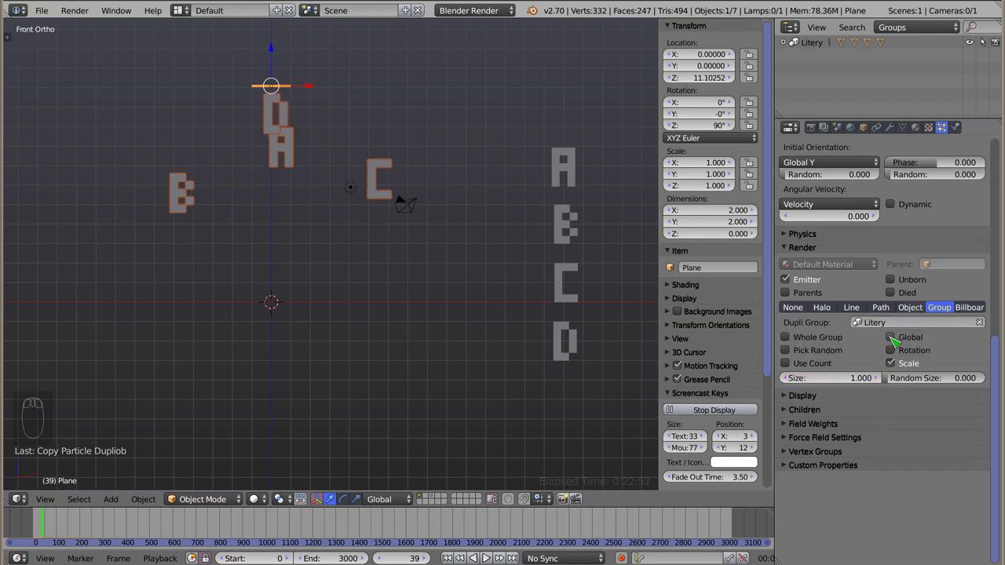
drag(896, 341, 901, 366)
click(901, 366)
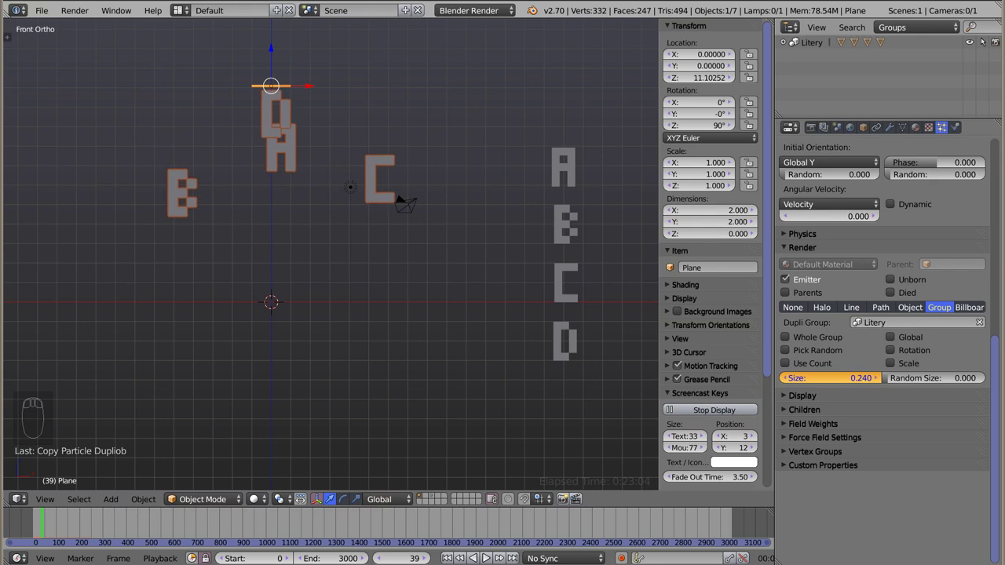
- Scale the pixel letter A up so falling A particles come out bigger, and preview
right_click(574, 172)
key(s)
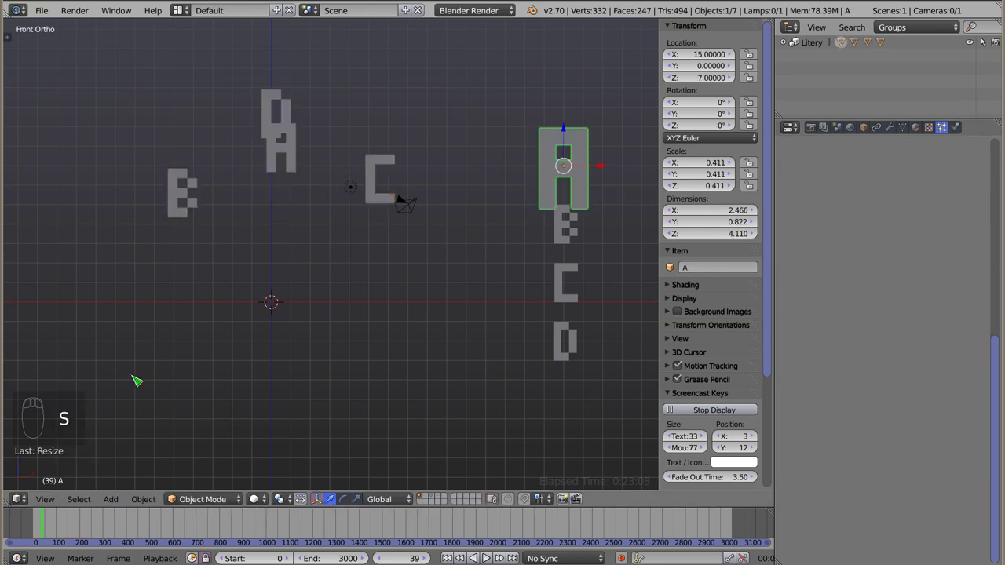
click(19, 522)
key(alt+a)
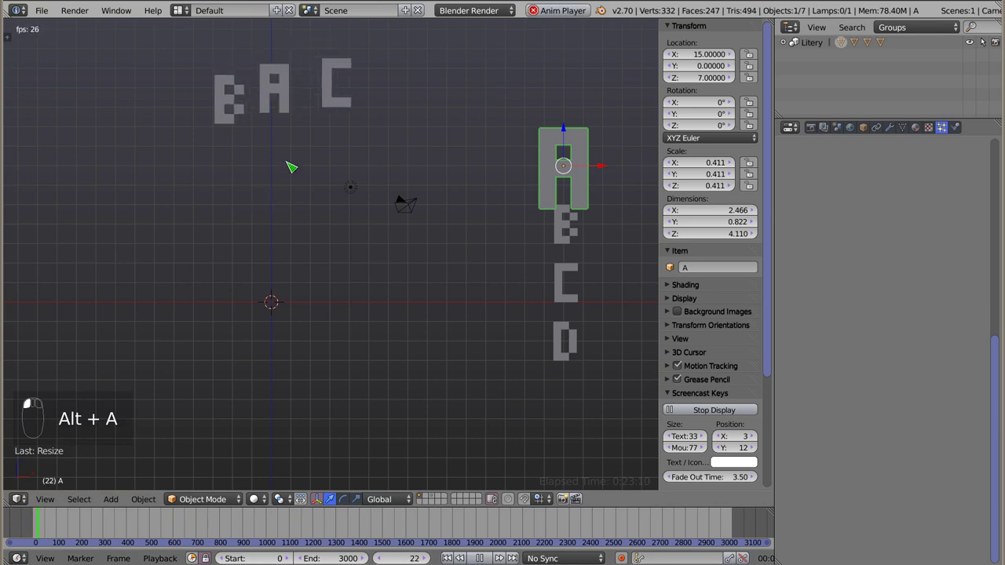
- Restore particle size to 1.0 with object scale on and replay the falling letters
right_click(309, 122)
drag(900, 368, 840, 385)
key(1)
drag(840, 385, 219, 231)
key(Escape)
key(alt+a)
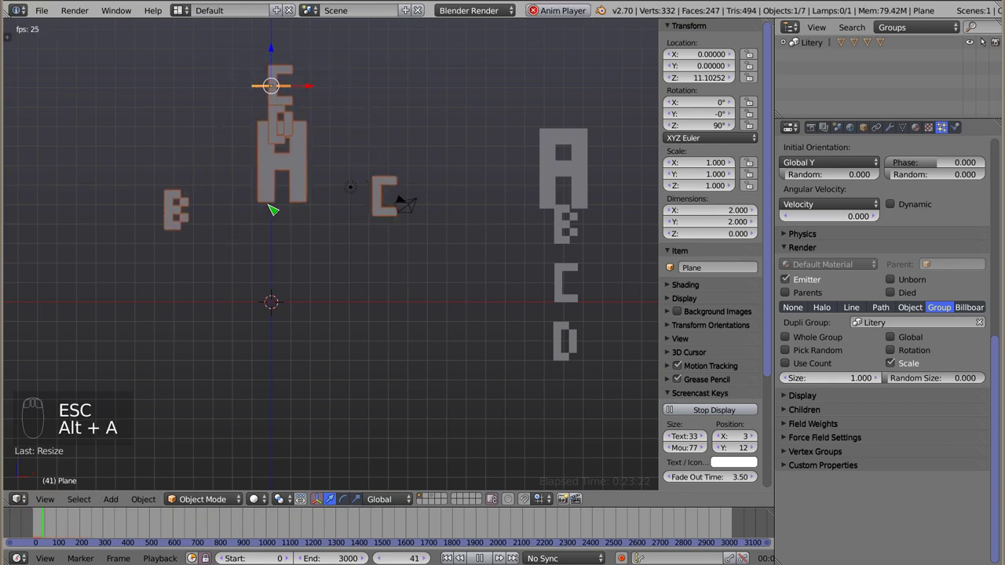
key(Escape)
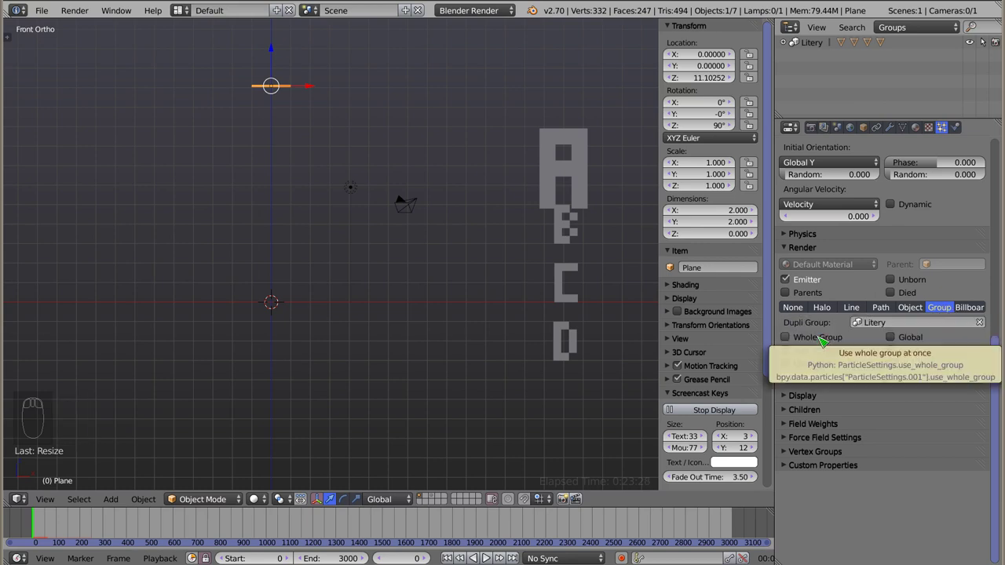
- Select the A, B and C letter objects in turn and delete them with X
drag(554, 179, 591, 345)
key(x)
key(x)
key(x)
drag(558, 339, 560, 331)
right_click(564, 342)
key(x)
key(x)
key(x)
key(x)
key(x)
right_click(567, 342)
key(x)
key(x)
key(x)
- Clear the remaining letter leftovers so only the D letter stays with the emitter
key(Tab)
key(Tab)
key(g)
key(x)
click(469, 280)
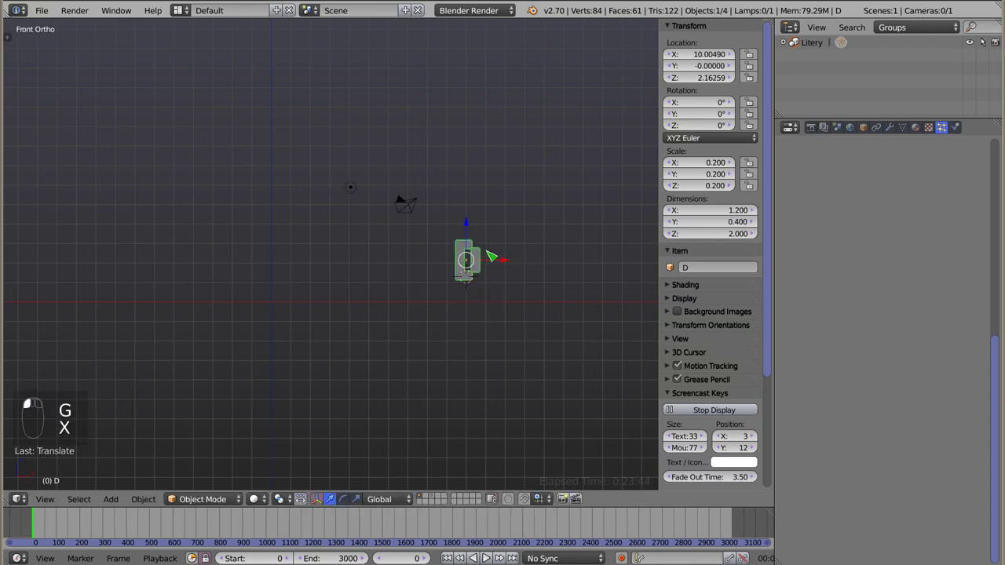
drag(794, 45, 309, 198)
key(x)
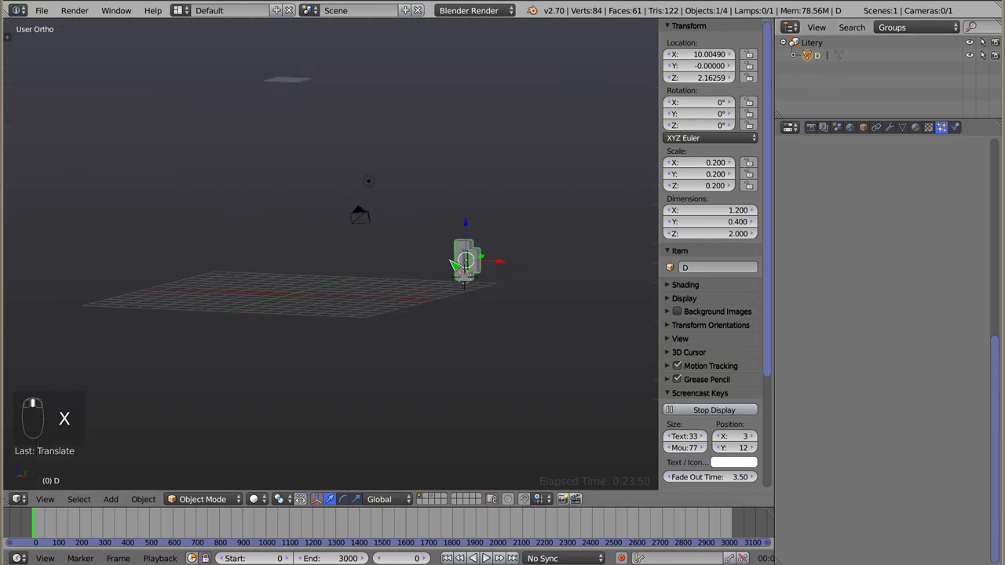
key(x)
key(x)
middle_click(458, 263)
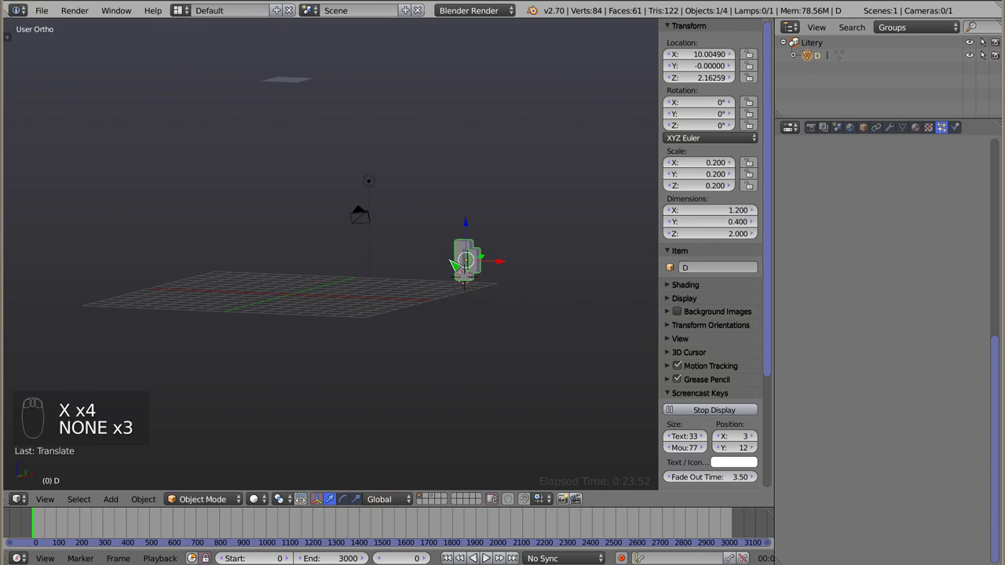
key(ctrl+x)
click(459, 263)
- Recenter the view and bring the emitter plane down to about 1.7 units high
key(shift+c)
key(h)
drag(269, 300, 262, 74)
key(shift+c)
right_click(262, 75)
middle_click(263, 39)
click(265, 37)
middle_click(282, 335)
- Add a new plane mesh and rotate and scale it into a large upright backdrop wall
key(shift+a)
drag(336, 302, 392, 305)
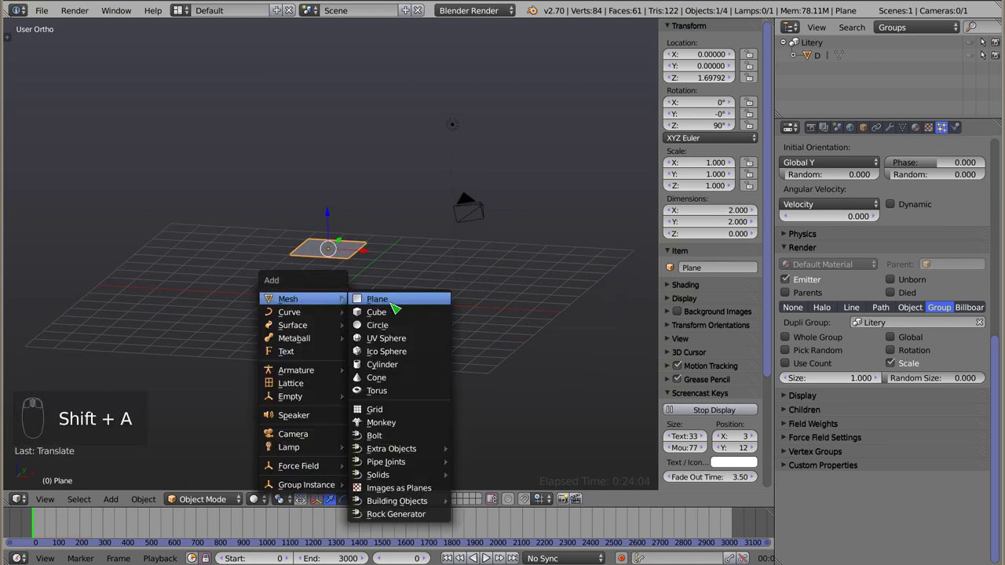
key(r)
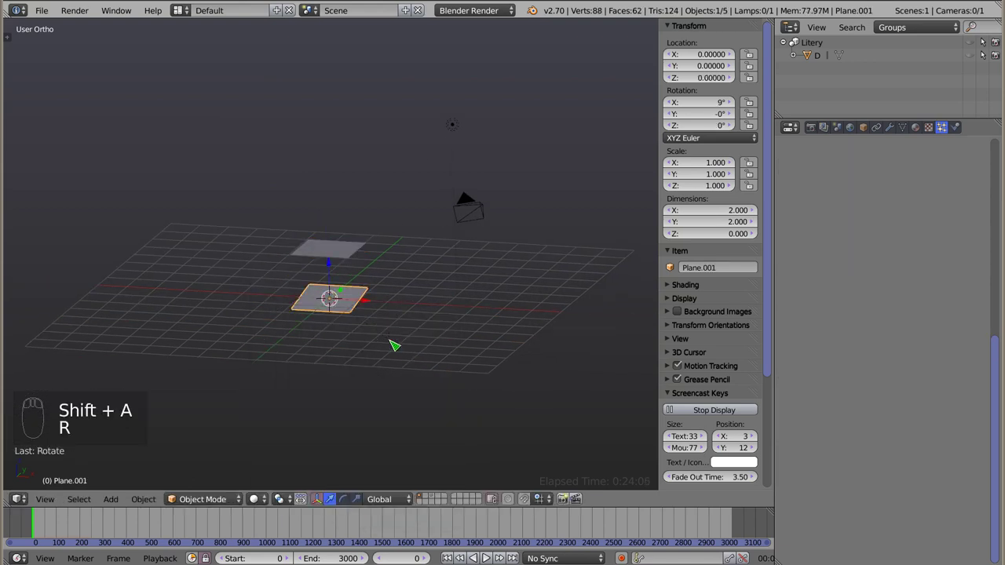
key(alt+r)
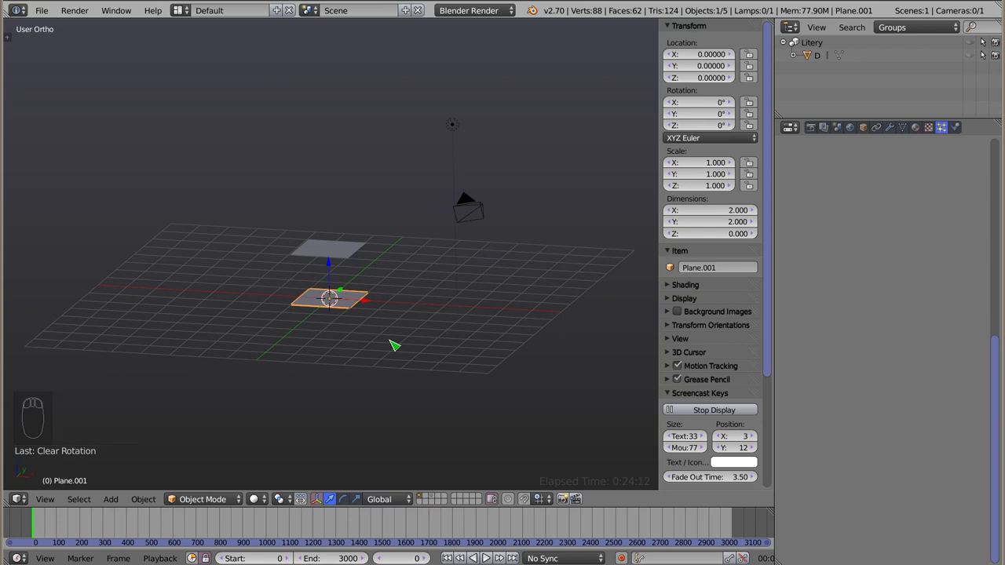
key(r)
key(s)
middle_click(337, 358)
click(366, 289)
- Raise the emitter plane to about 7.7, tilt it -34°, and view through the camera
right_click(338, 250)
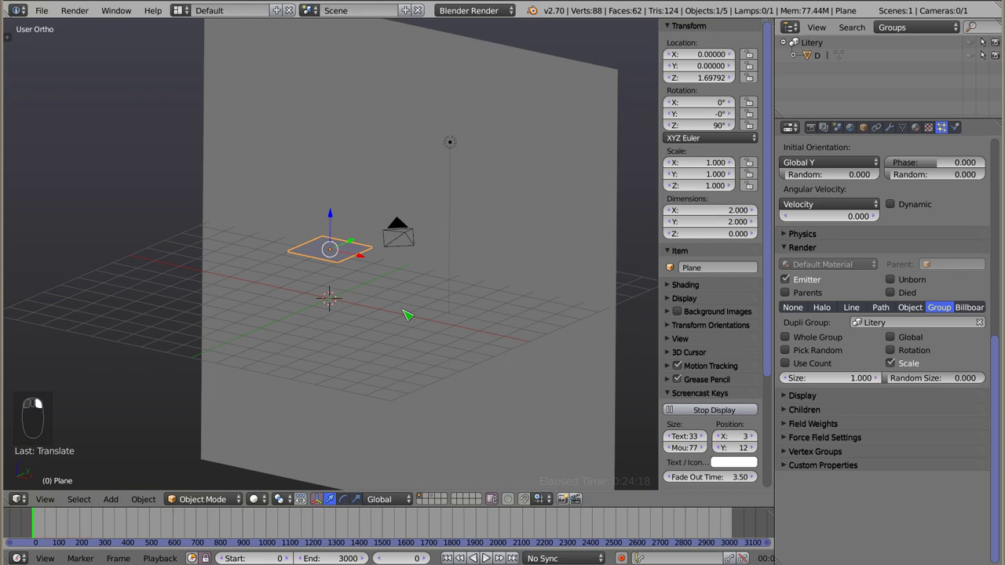
key(r)
key(alt+a)
key(Escape)
middle_click(369, 276)
key(g)
click(258, 231)
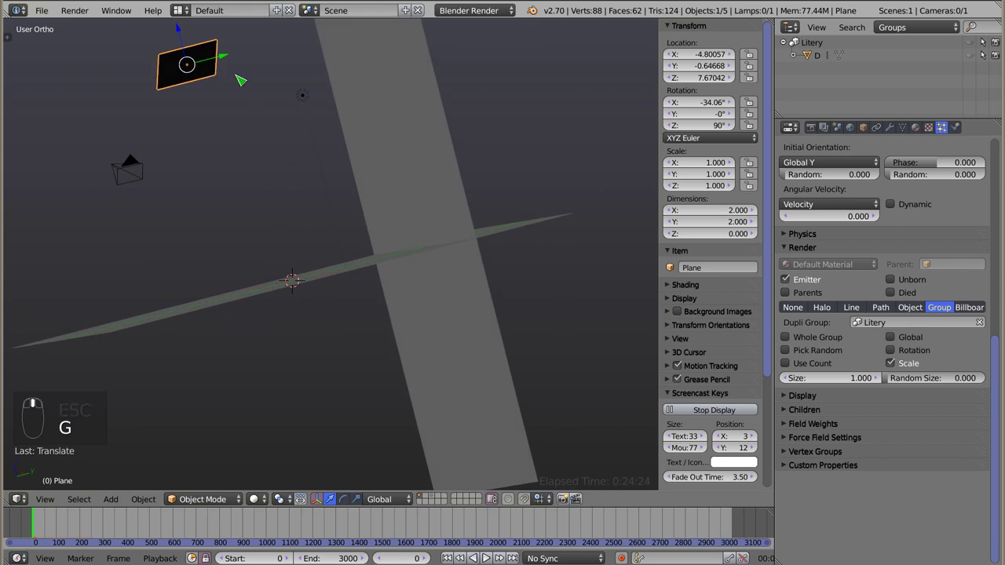
click(221, 64)
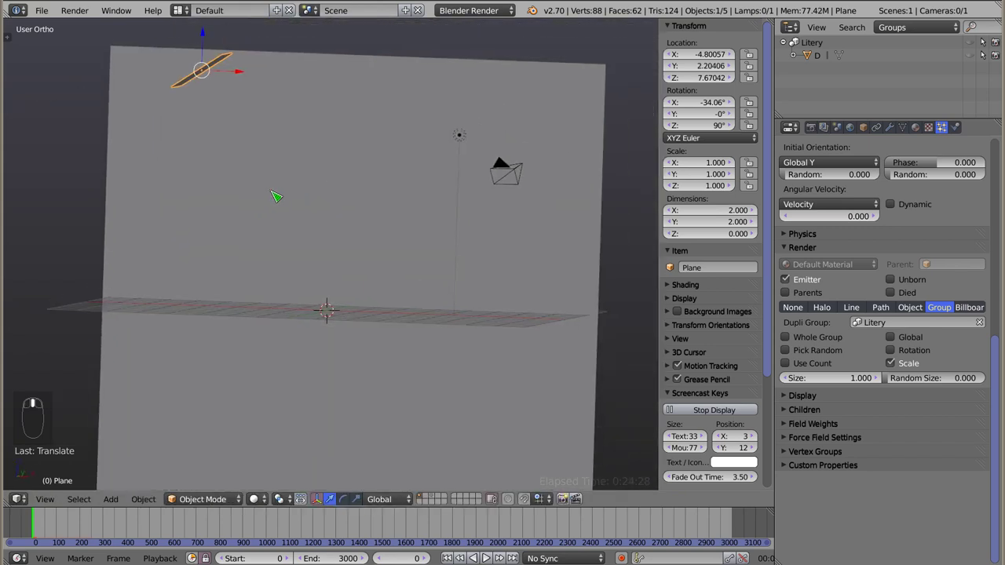
key(ctrl+shift+KP_0)
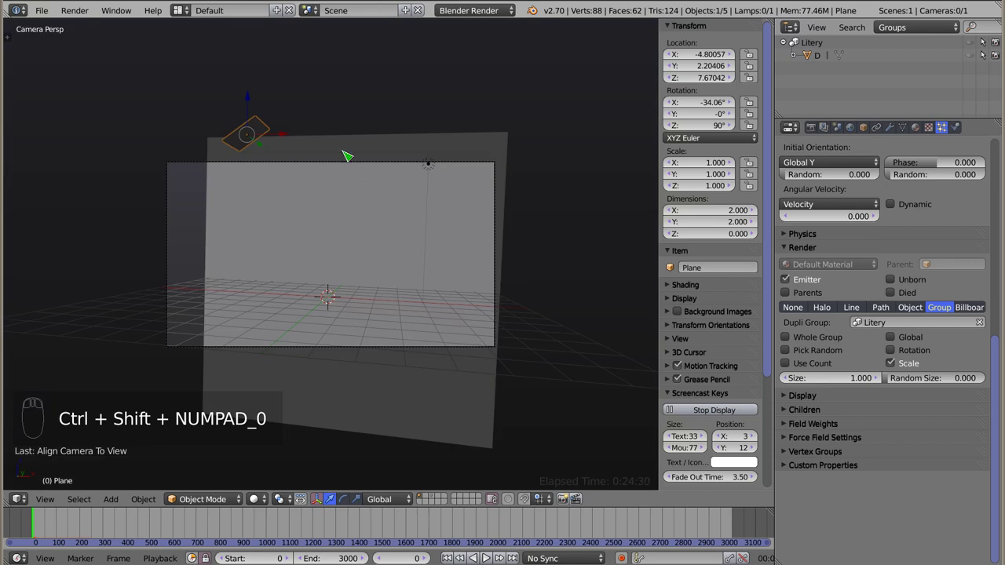
- Duplicate the lamp and move the copy lower beside the backdrop as a green lamp
right_click(341, 165)
key(g)
key(g)
drag(252, 156, 576, 193)
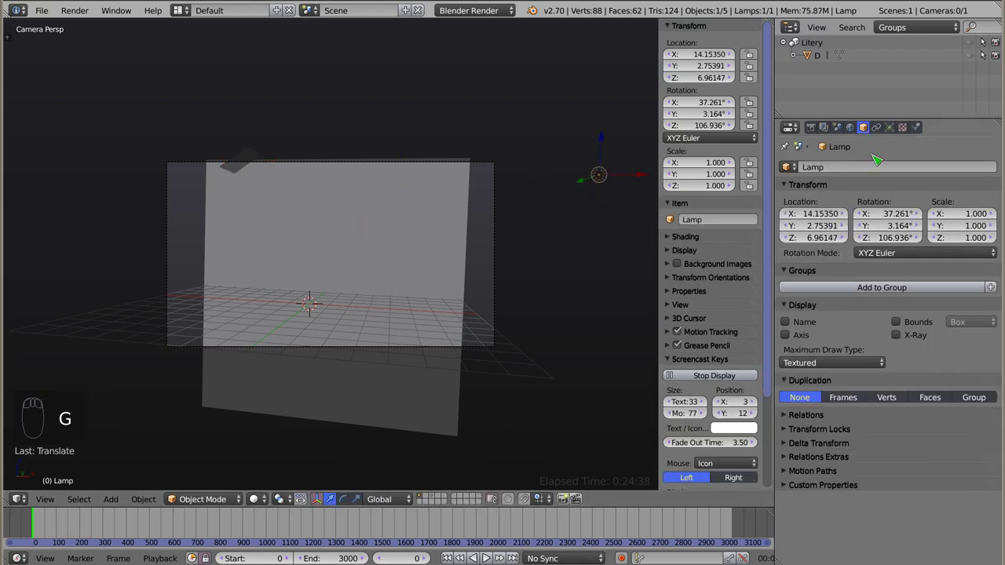
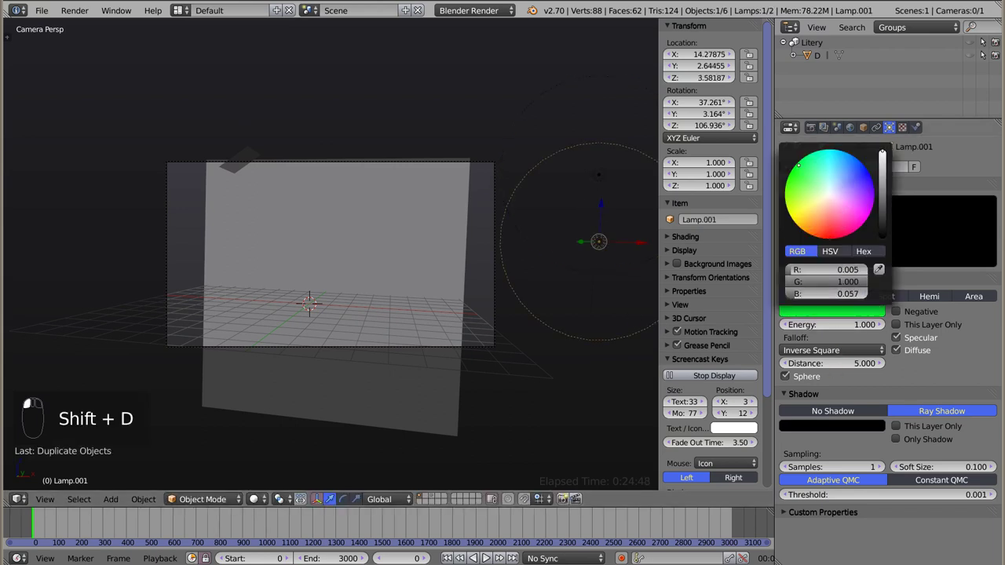
- Duplicate the green lamp again and set the new lamp's colour to blue
key(shift+d)
click(852, 313)
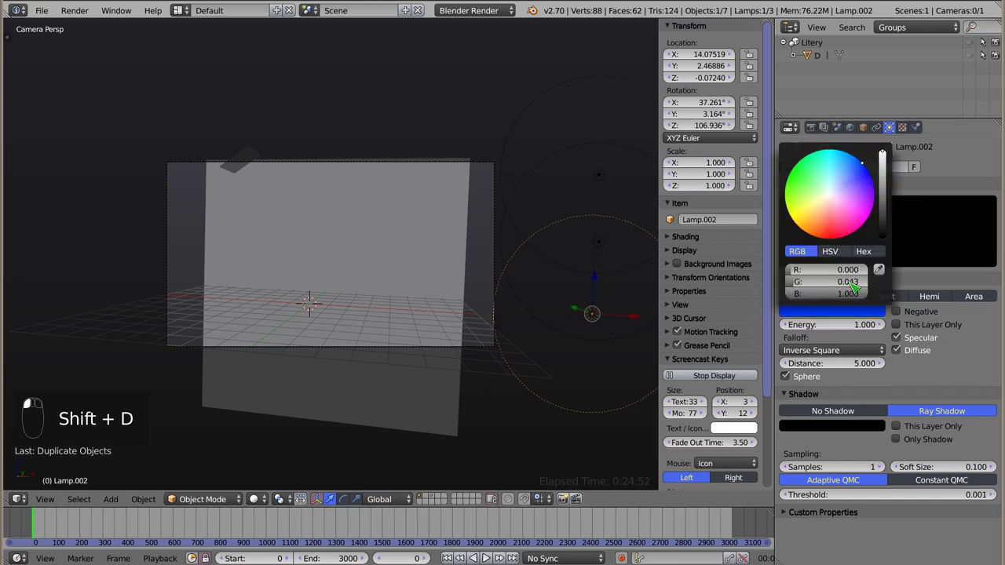